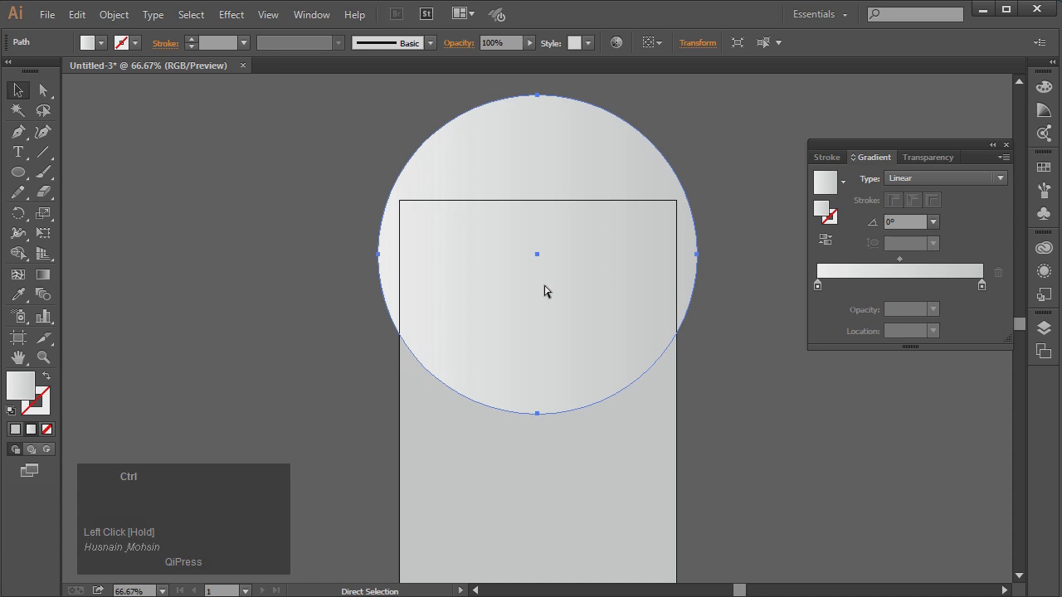
Select the large circle and adjust its grey gradient direction on the canvas with the Gradient Tool.
left_click(747, 409)
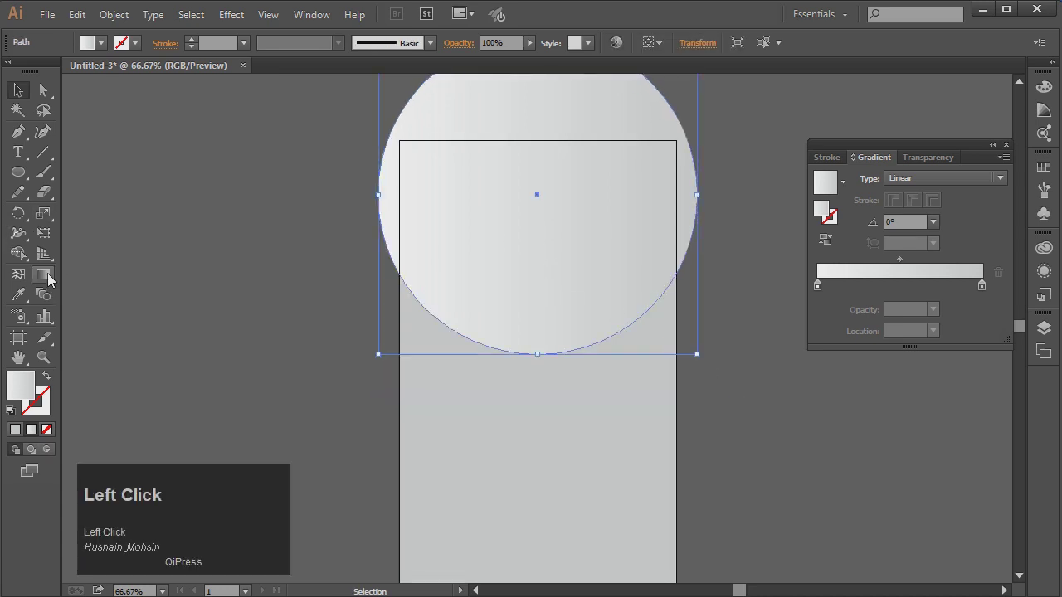
key("ctrl+4")
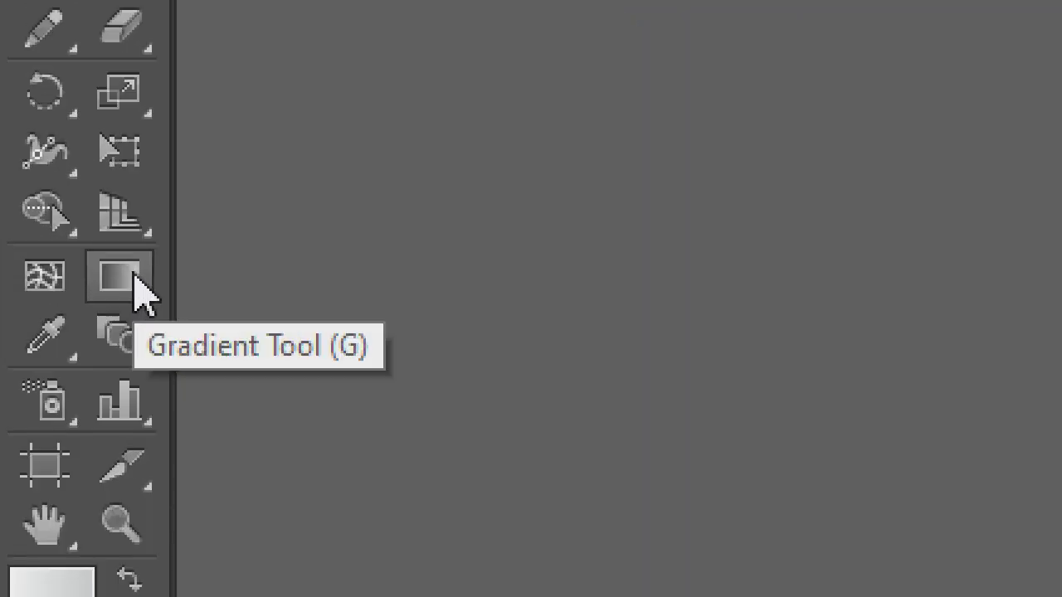
key("ctrl+4")
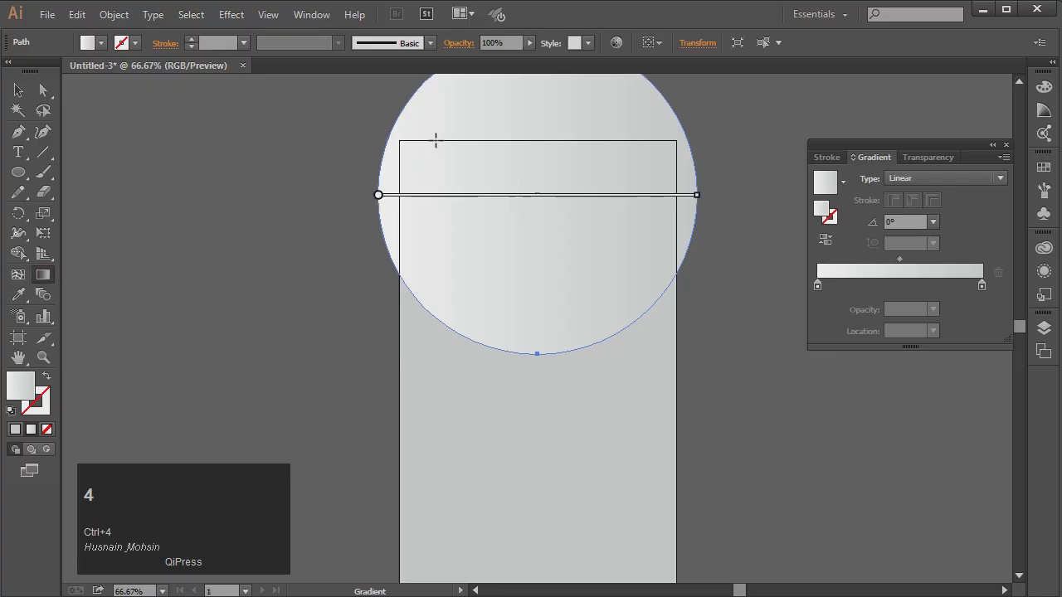
left_click(545, 154)
scroll("up", 3)
left_click(558, 231)
scroll("up", 3)
left_click(605, 258)
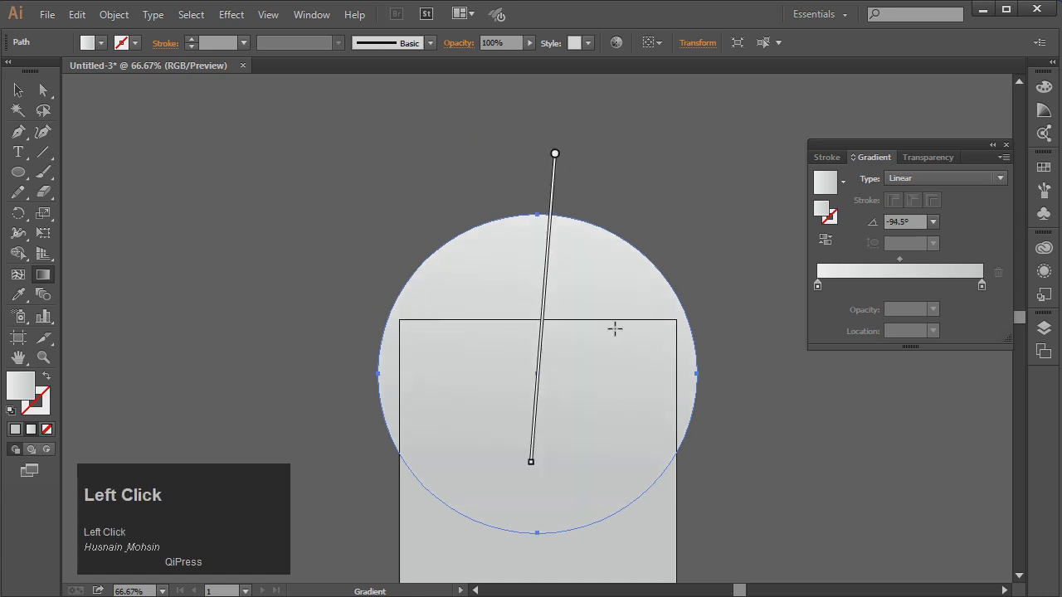
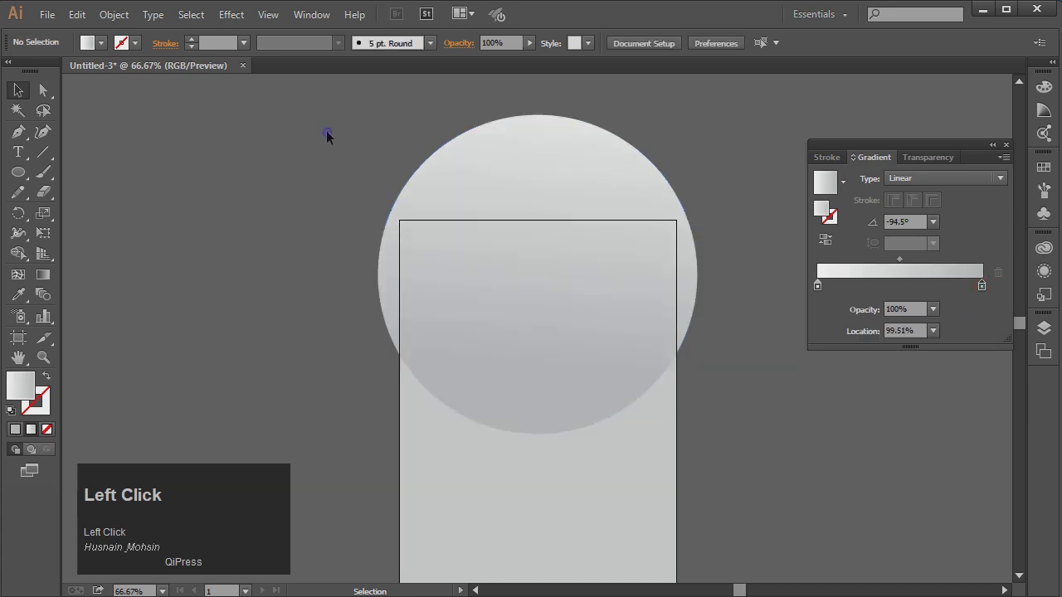
Run the gradient straight top to bottom, light above and darker below, and nudge the circle into place.
scroll("down", 3)
left_click(560, 205)
key("Down")
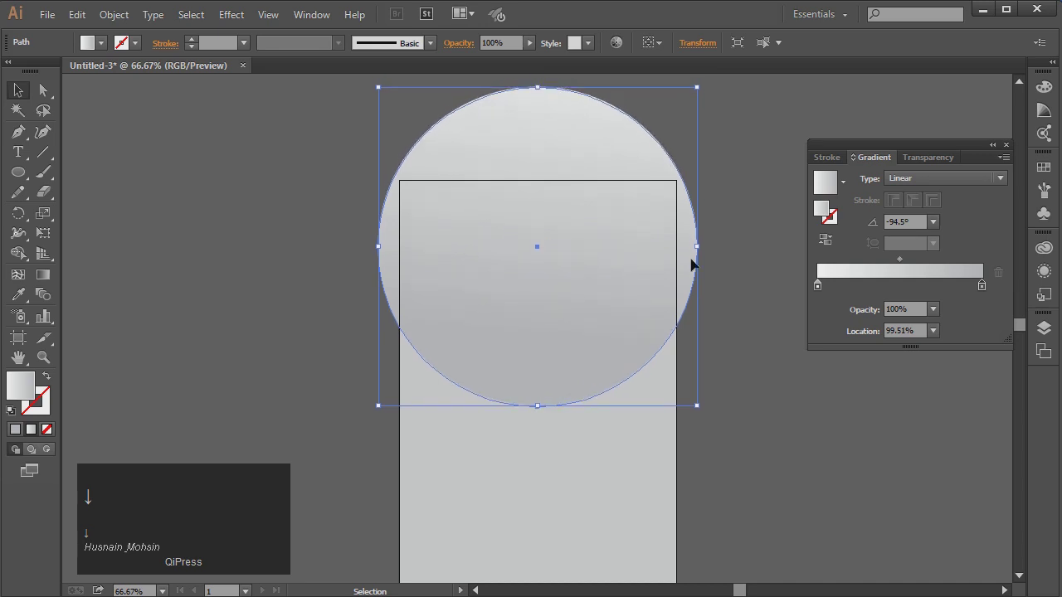
key("Left")
key("Up")
left_click_drag(732, 275, 20, 94)
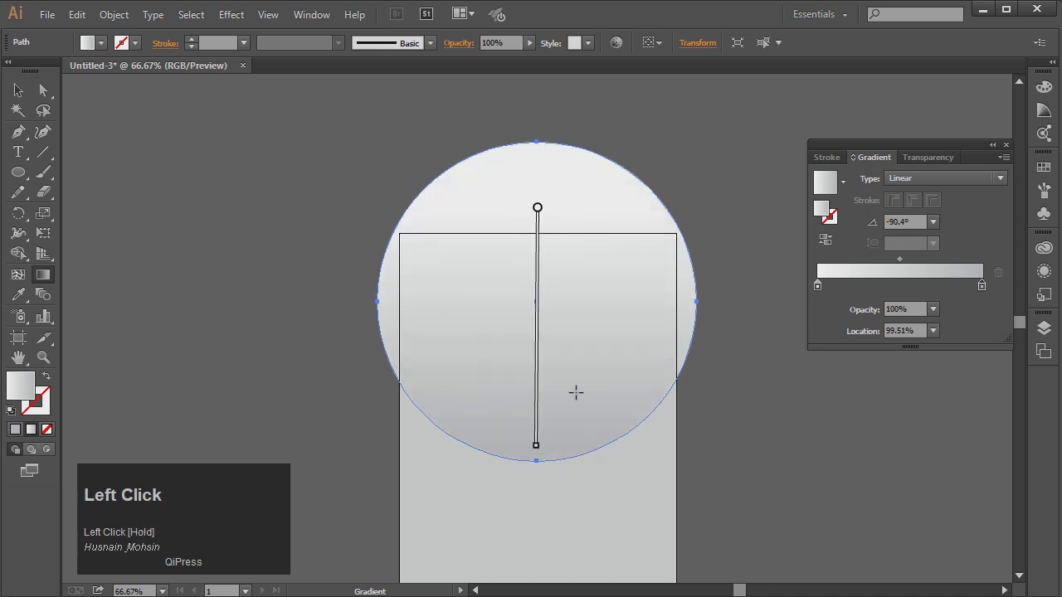
scroll("down", 3)
left_click(398, 223)
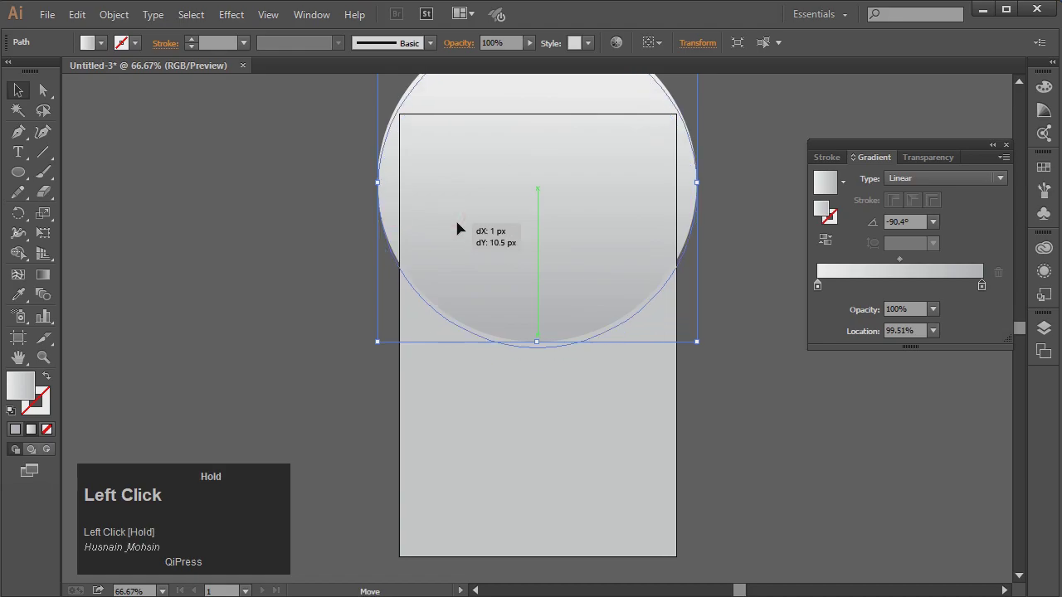
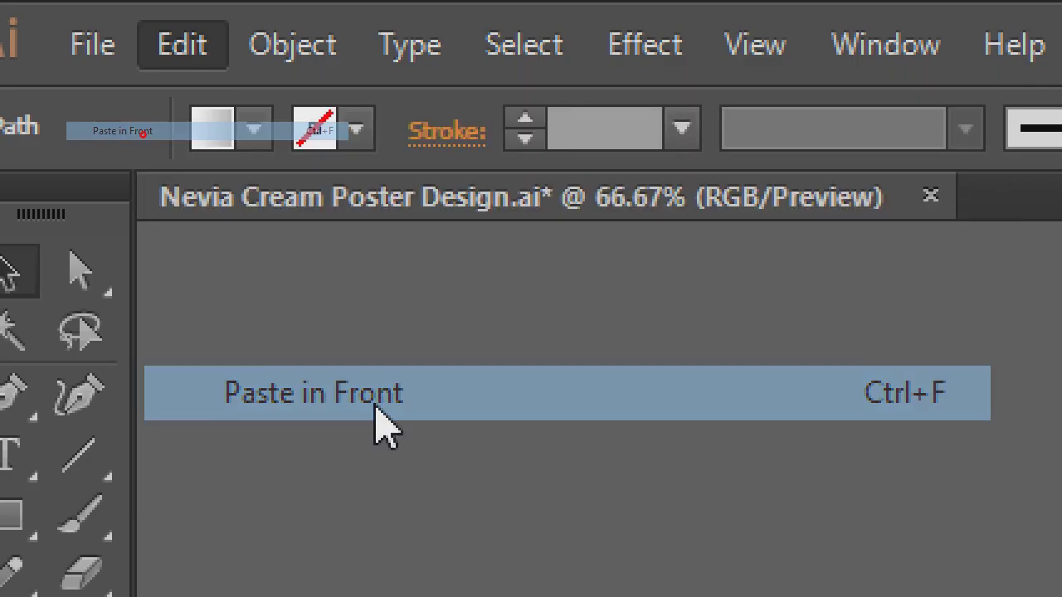
Paste a small copy of the circle at upper left and turn its gradient horizontal.
key("ctrl+4")
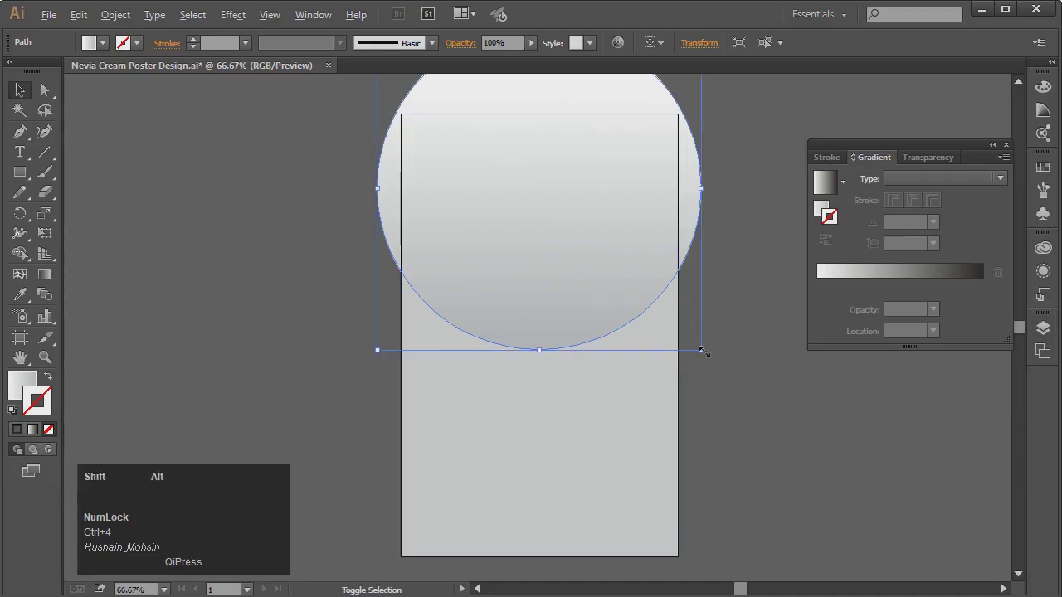
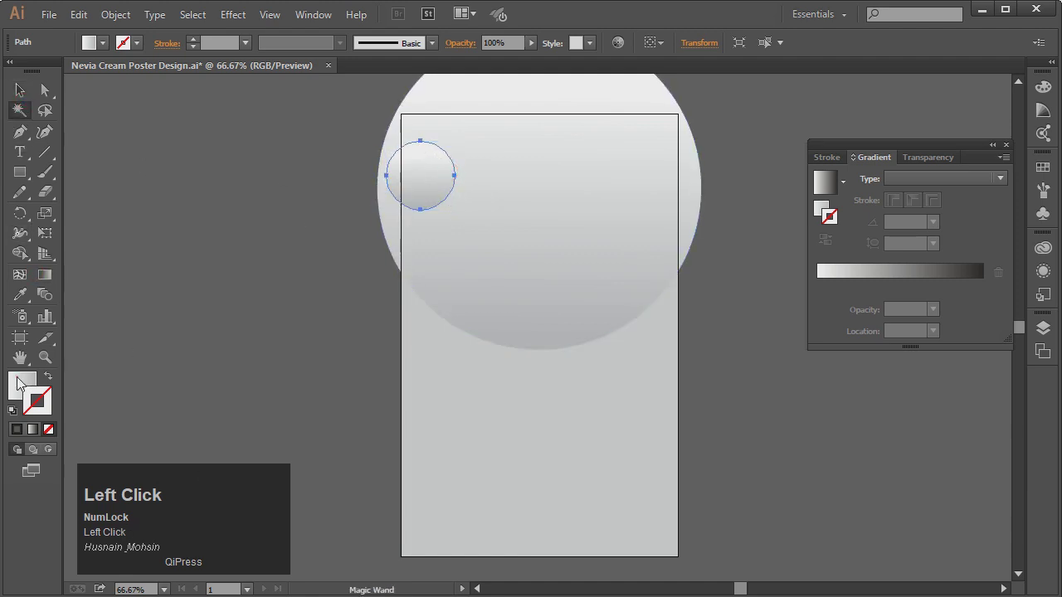
left_click_drag(54, 280, 28, 100)
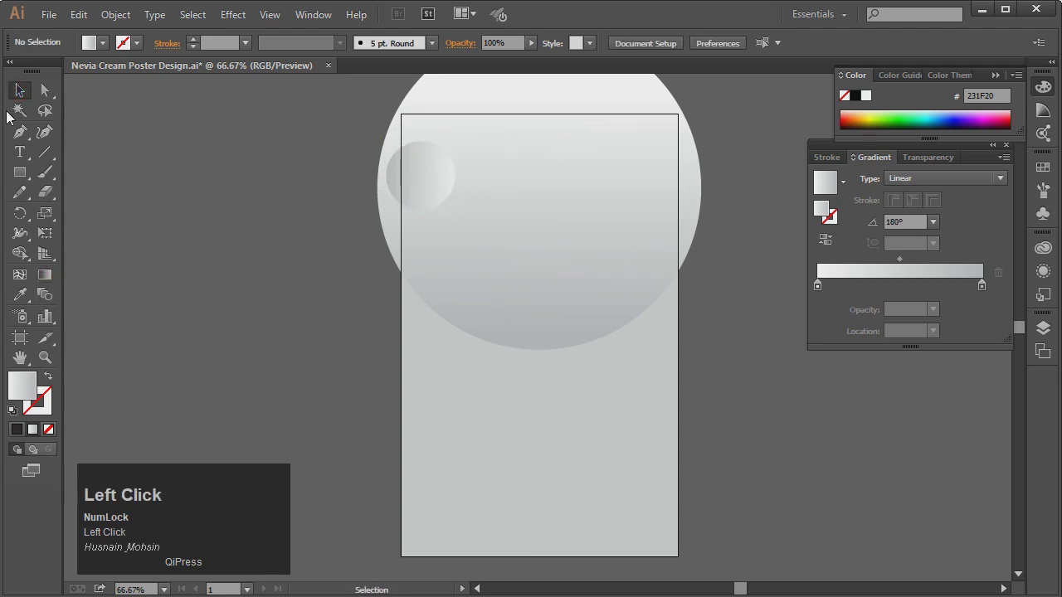
Type NIVEA in Arial Bold, colour it dark navy and position it near the top of the artboard.
left_click(26, 161)
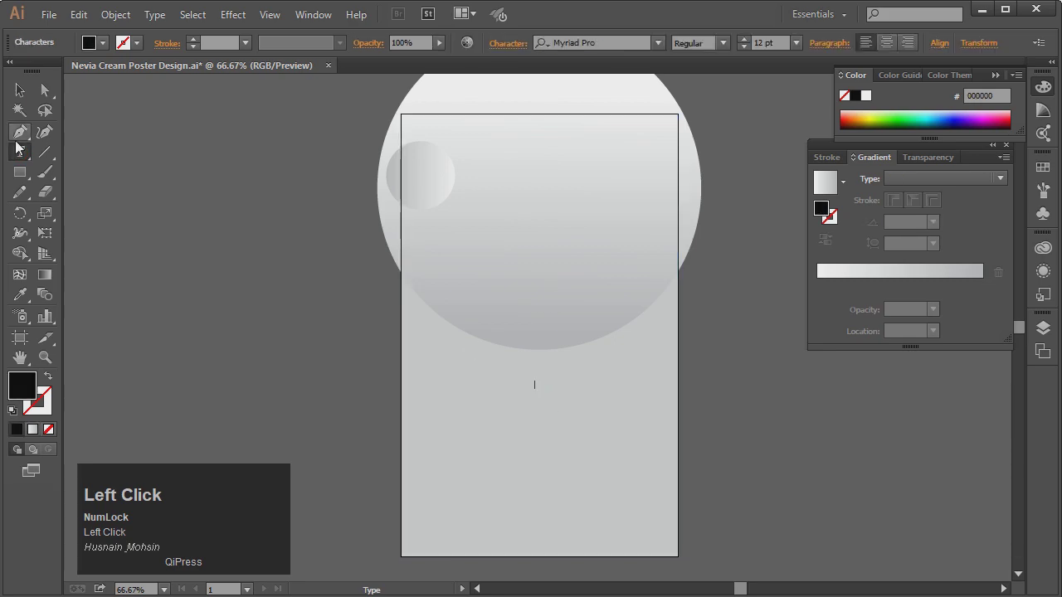
key("ctrl+4")
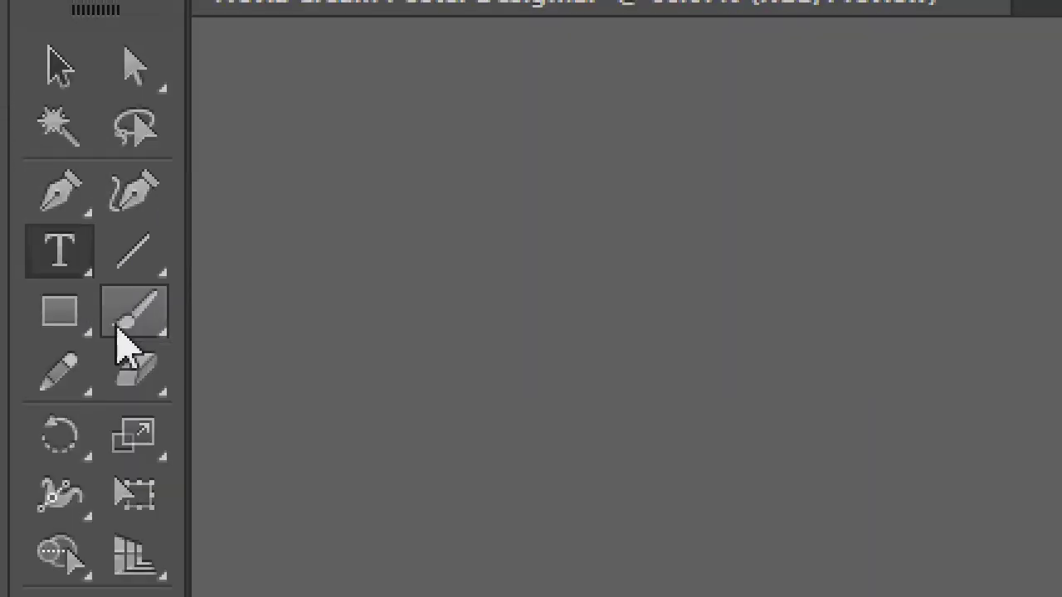
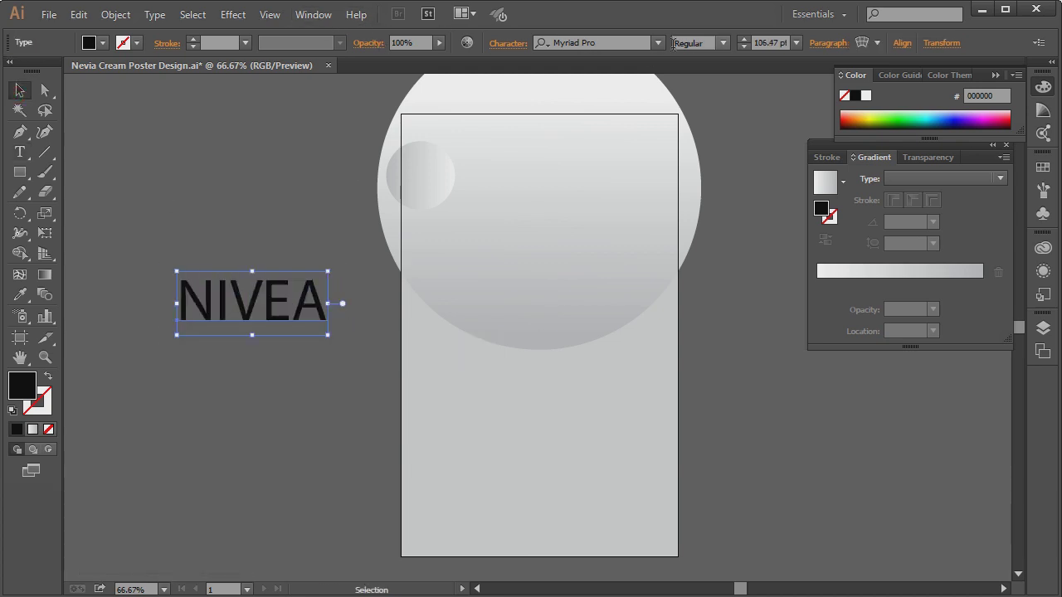
left_click(668, 52)
key("ctrl+4")
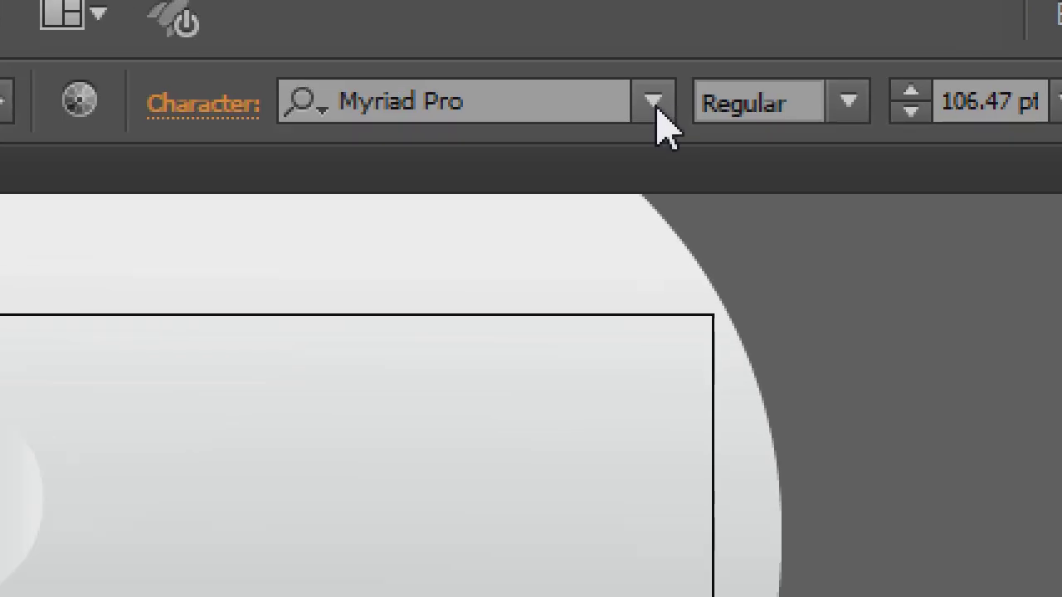
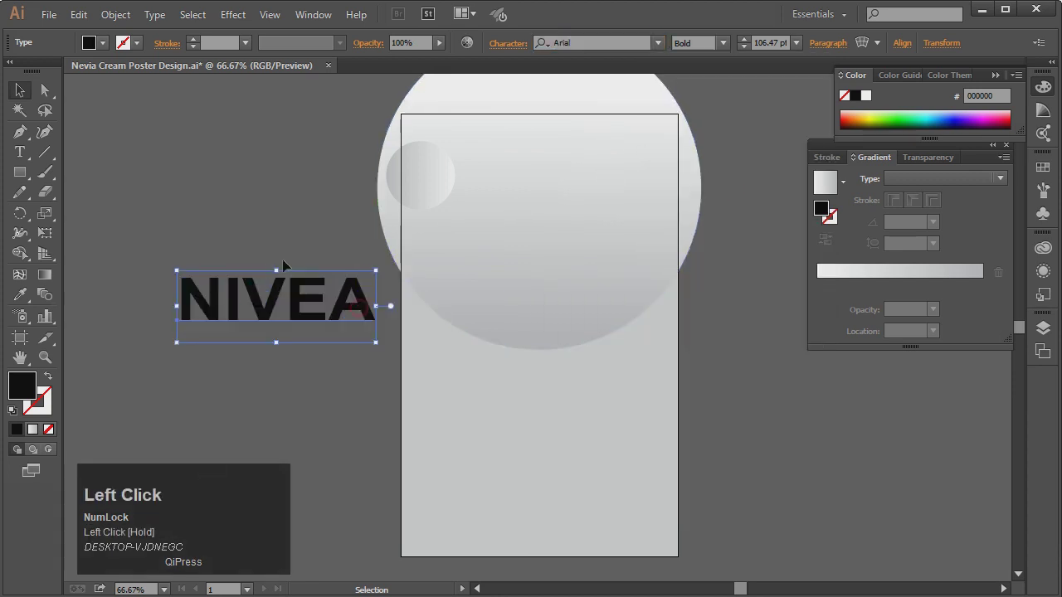
key("ctrl+4")
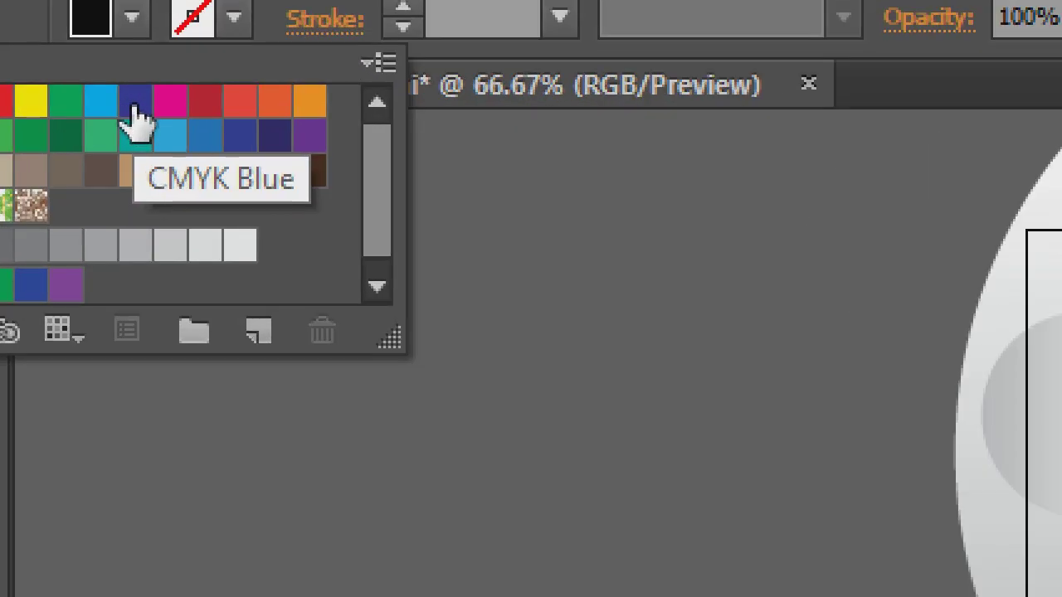
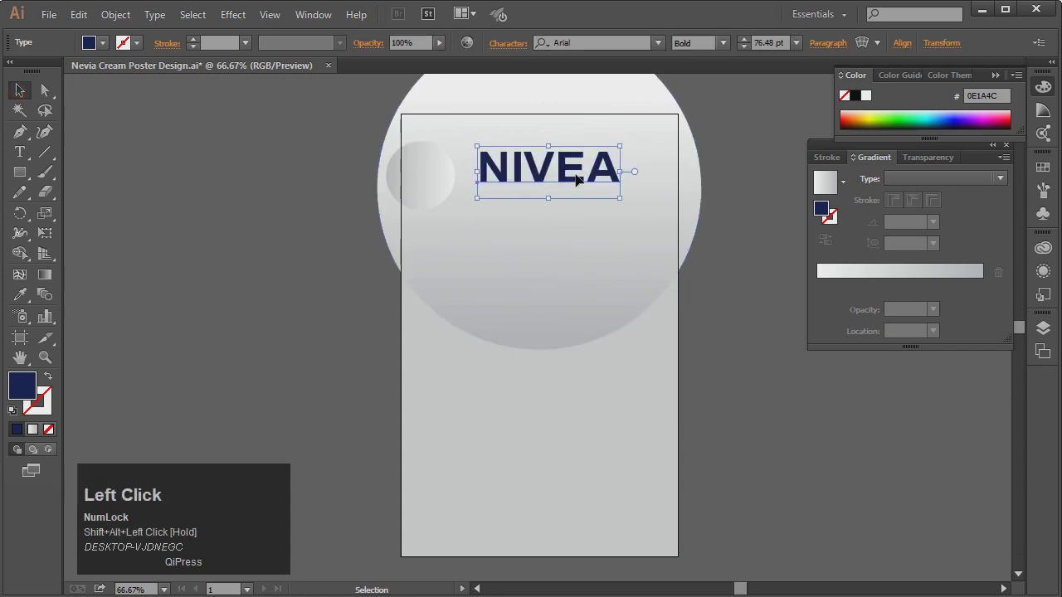
key("Right")
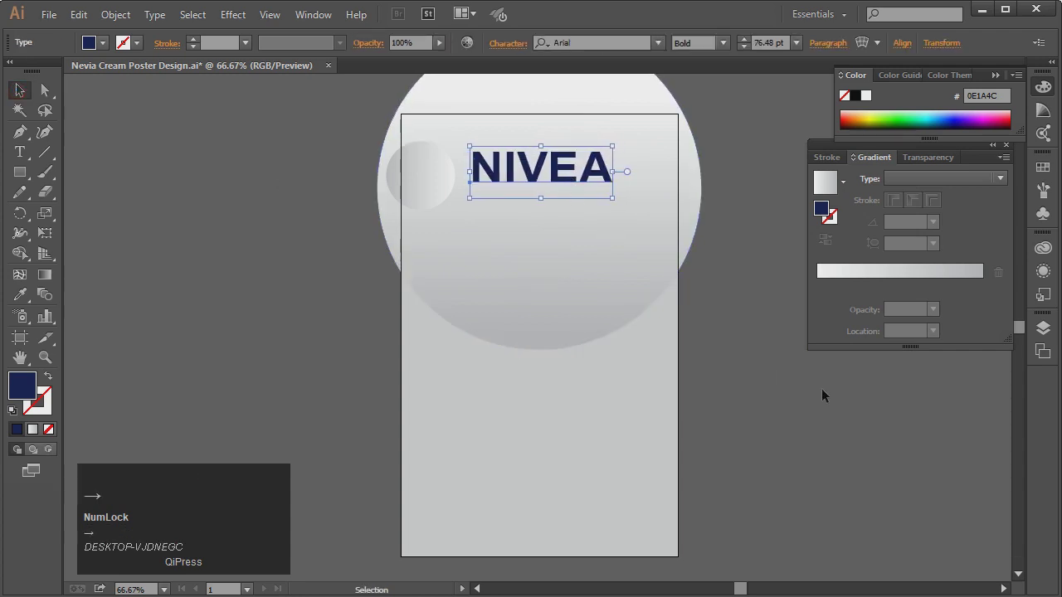
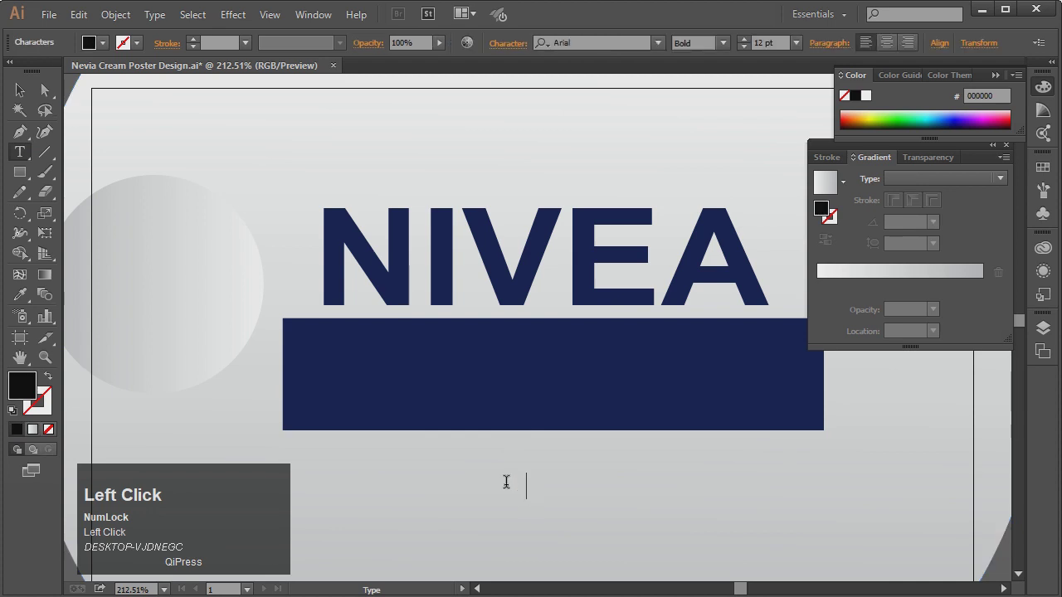
Create the navy bar with white FACE CREAM text and select it with the headline.
key("shift+space")
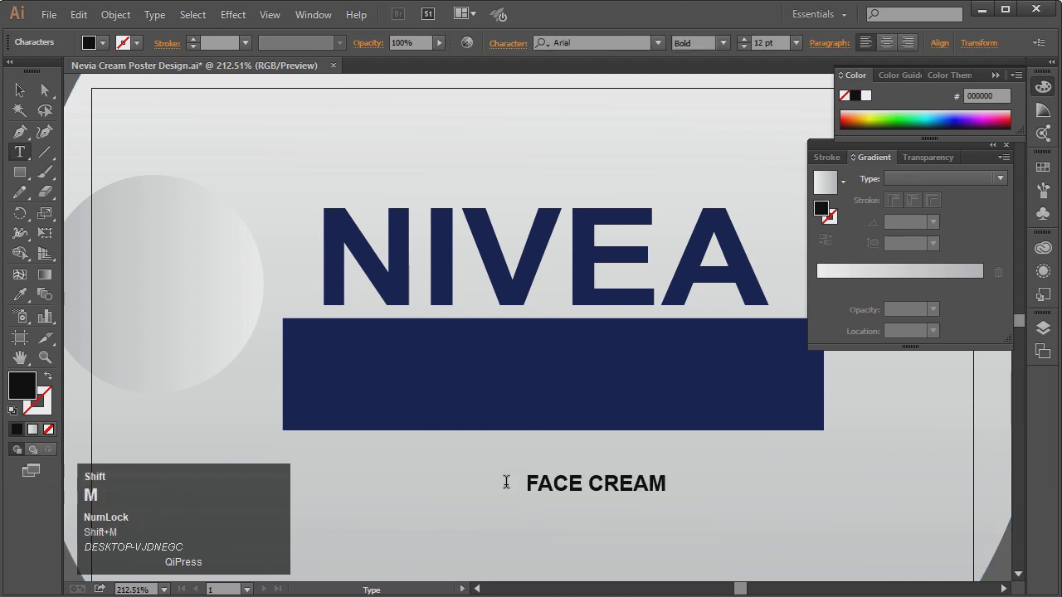
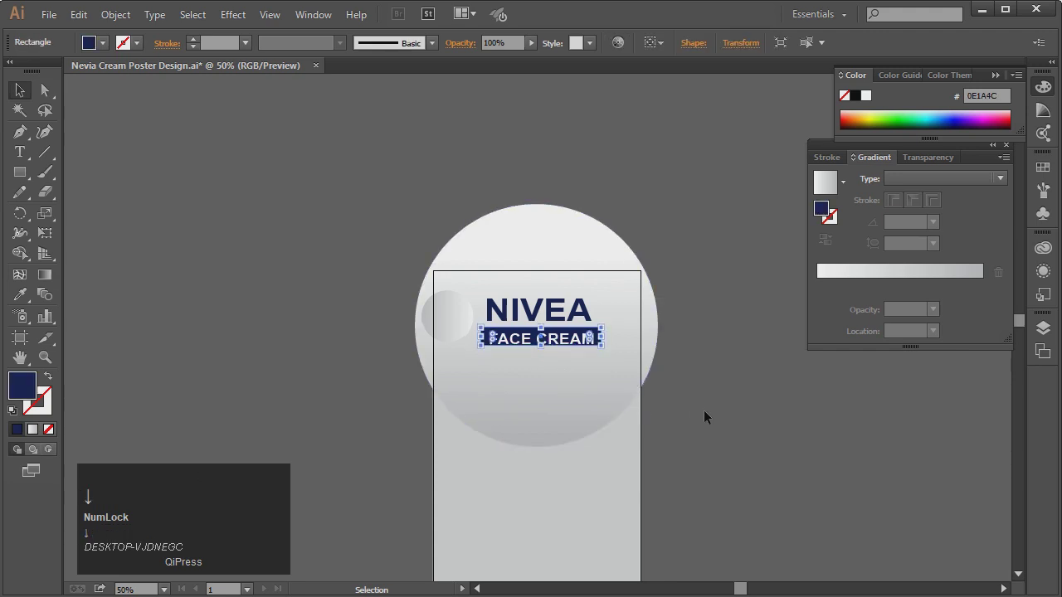
left_click(712, 413)
key("Up")
left_click(725, 410)
key("Up")
left_click(722, 399)
Nudge FACE CREAM and the NIVEA headline into alignment beneath each other with the arrow keys.
key("Right")
key("Down")
key("Left")
key("Down")
key("Left")
key("Down")
key("Right")
left_click(724, 439)
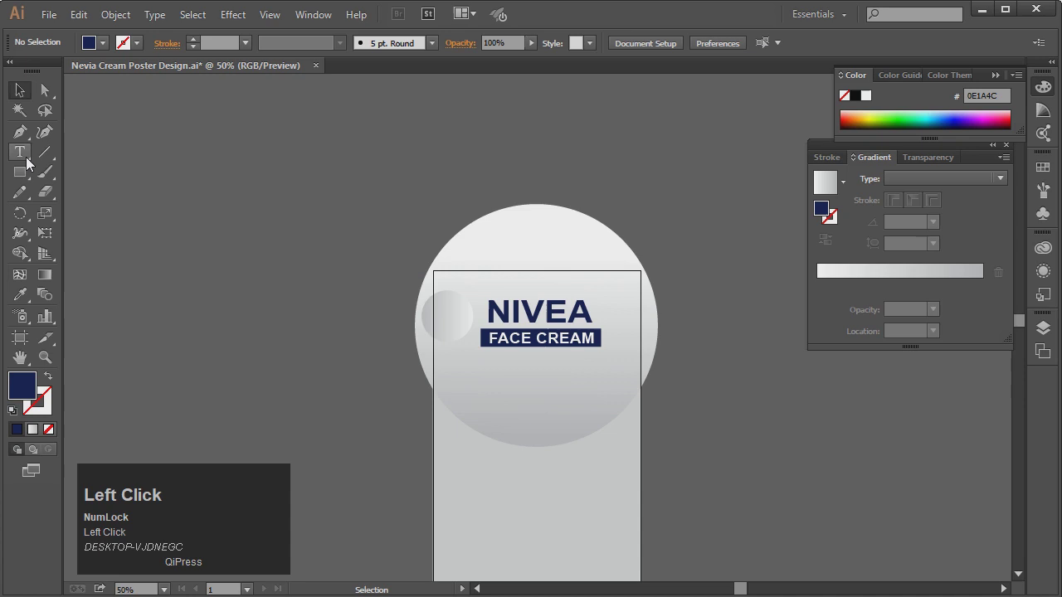
Add a SENSITIVE text line under FACE CREAM and set it to Arial Narrow.
key("ctrl+4")
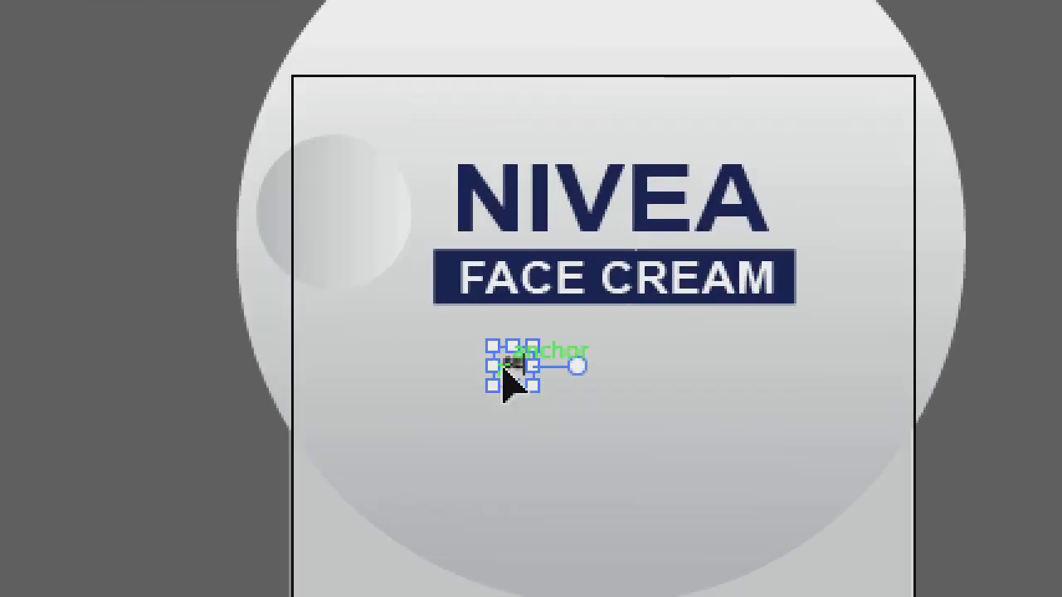
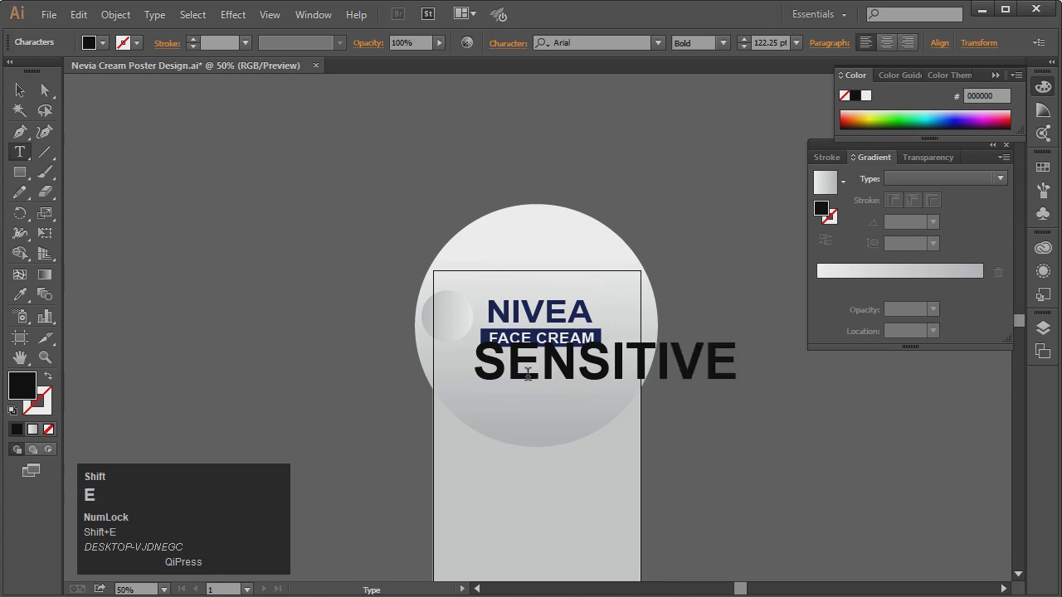
left_click(542, 340)
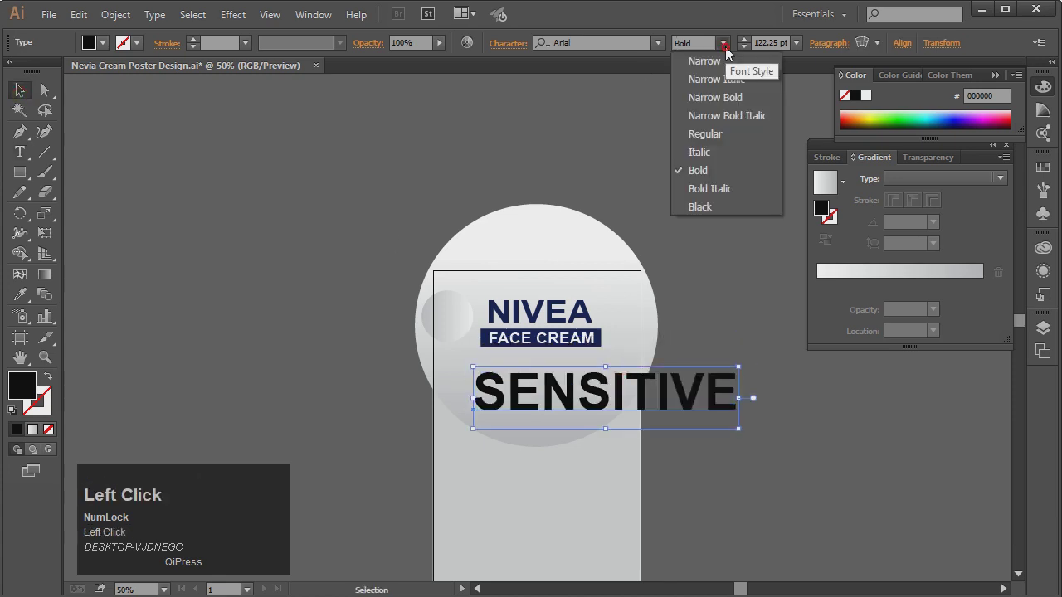
key("ctrl+4")
key("ctrl+4")
key("ctrl+4")
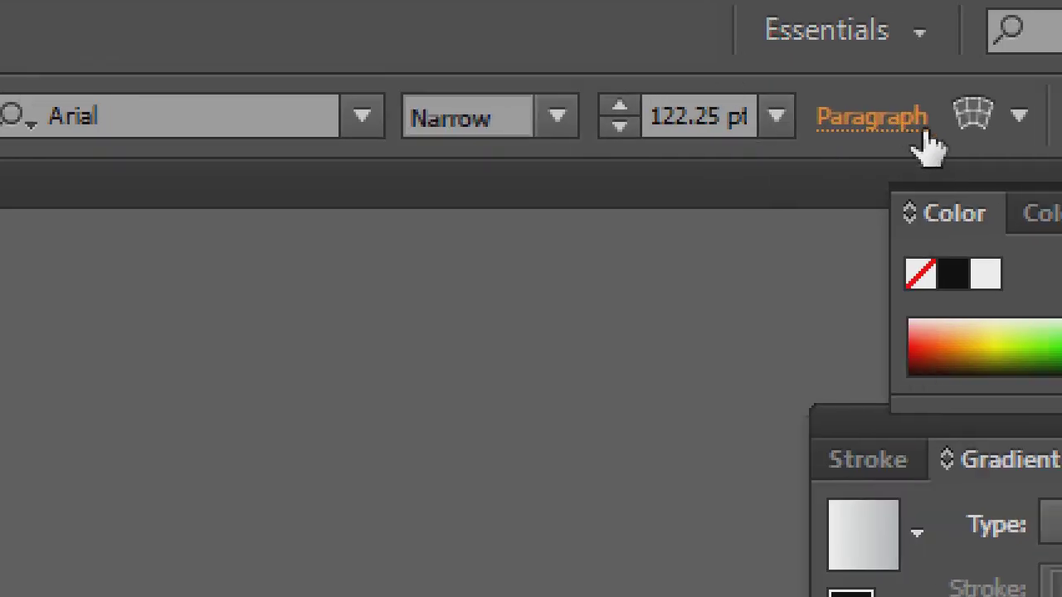
key("ctrl+4")
Widen SENSITIVE's letter spacing to tracking 200 in the Character panel.
key("ctrl+4")
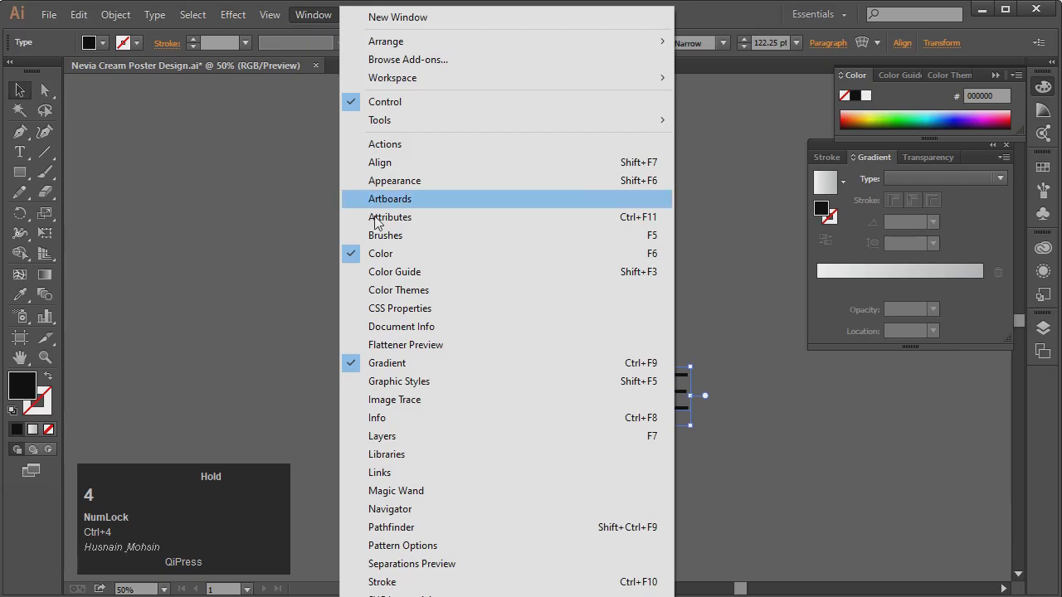
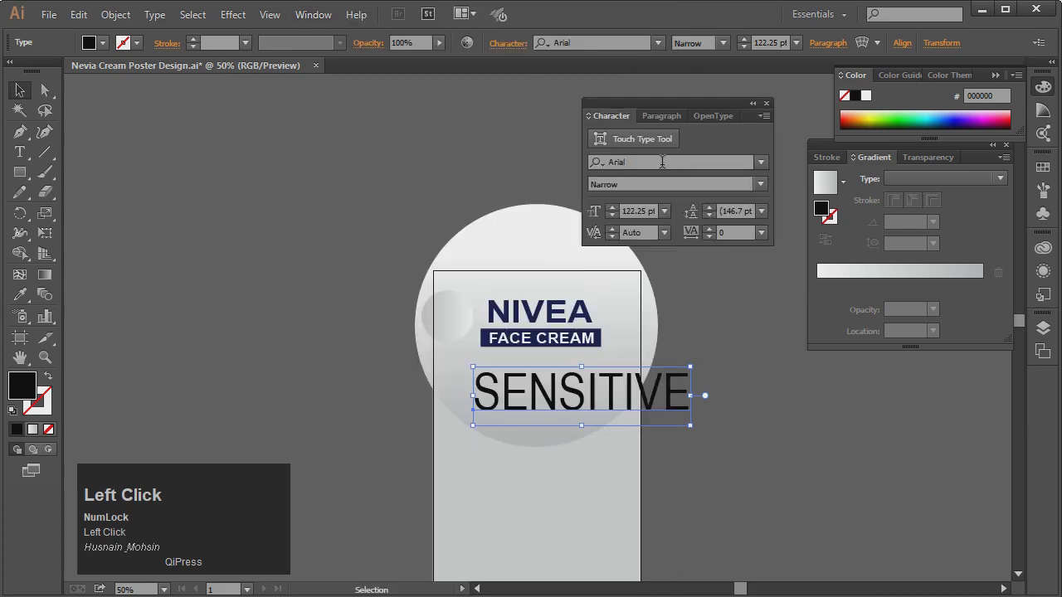
key("ctrl+4")
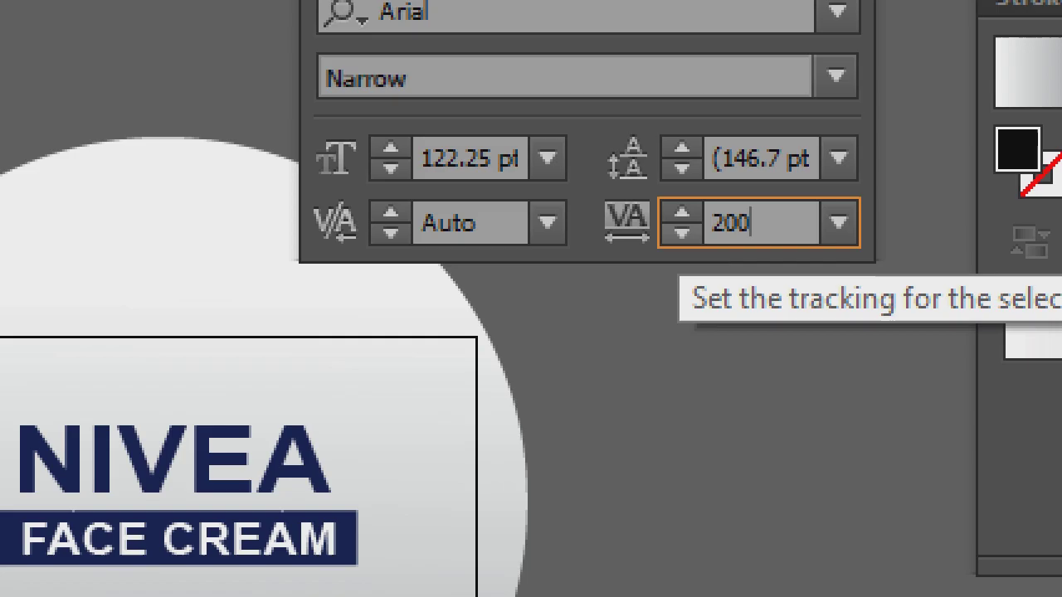
key("ctrl+4")
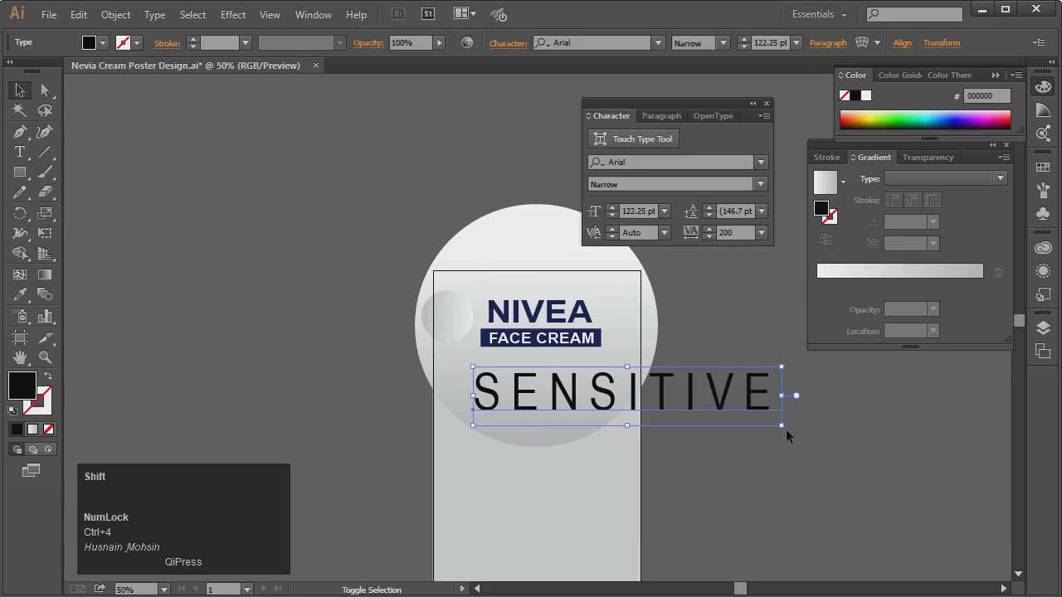
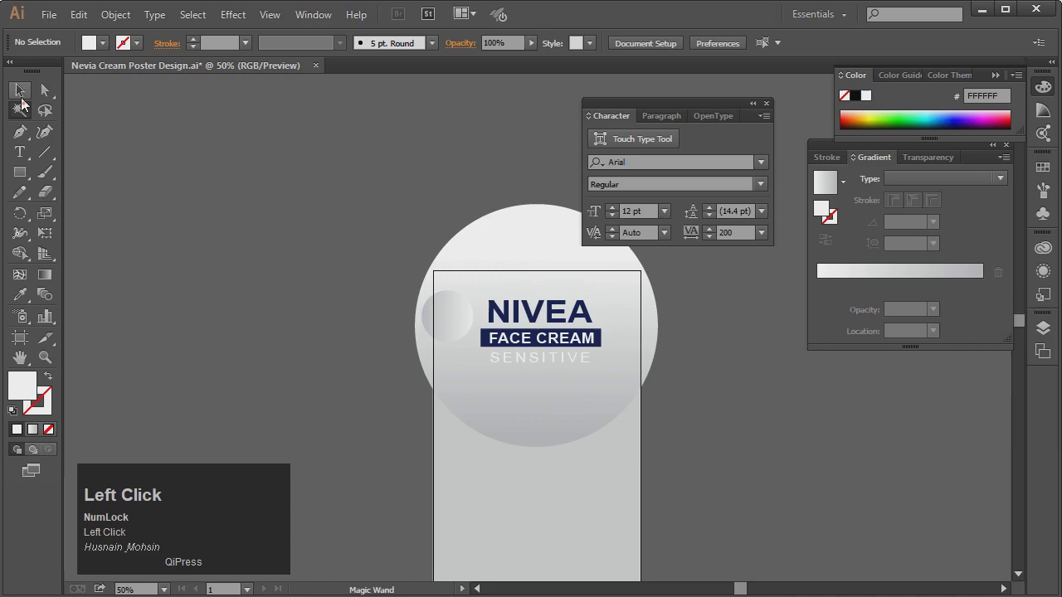
Group the NIVEA, FACE CREAM and SENSITIVE lines and move them near the top of the large circle.
key("ctrl+4")
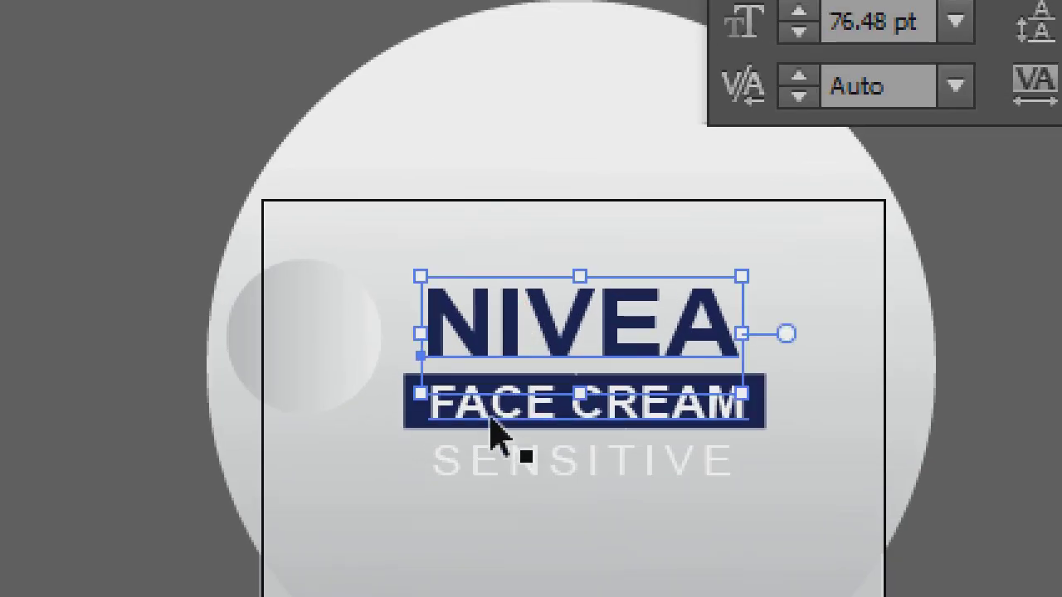
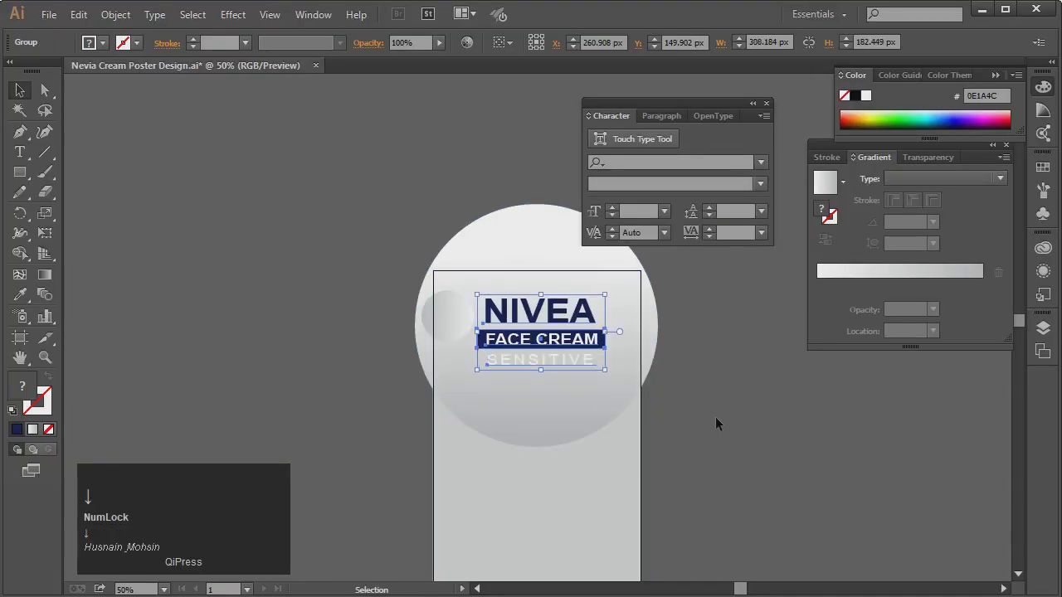
key("Down")
key("Left")
left_click(726, 419)
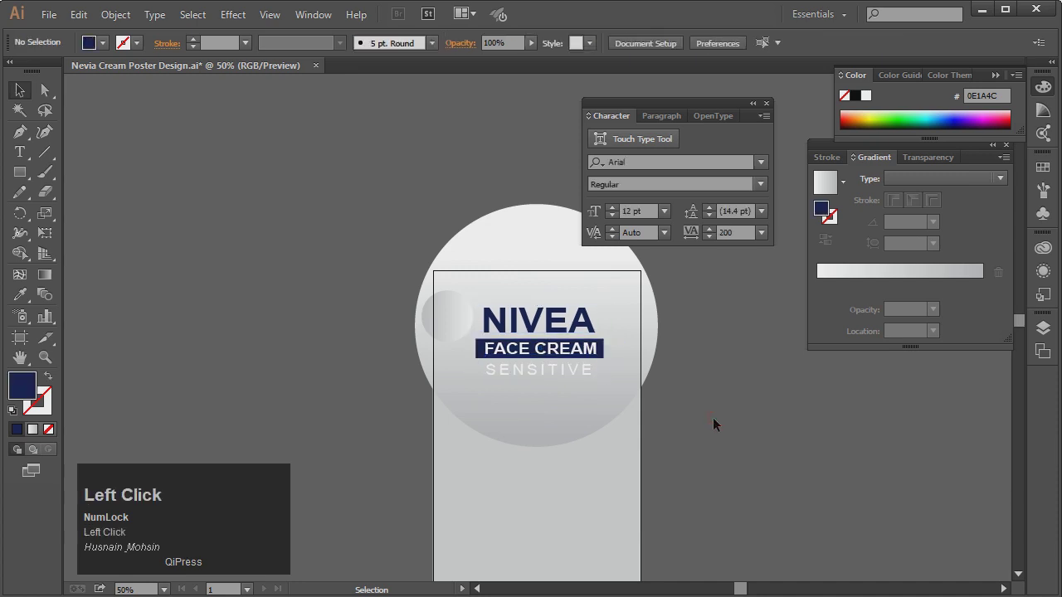
Nudge the small gradient circle into position beside the title group.
key("Up")
left_click(694, 425)
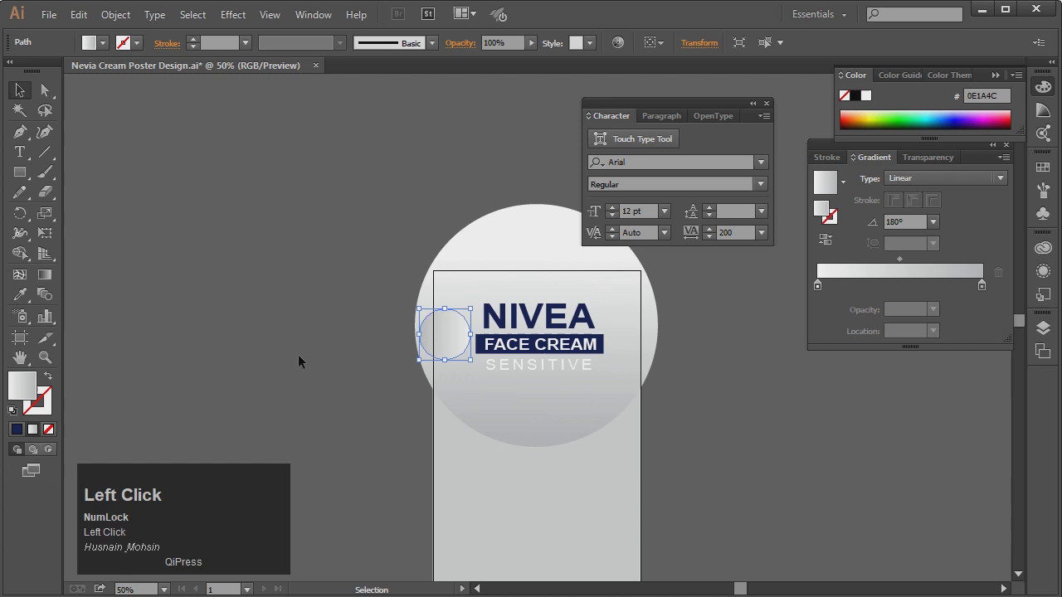
key("Right")
left_click(717, 413)
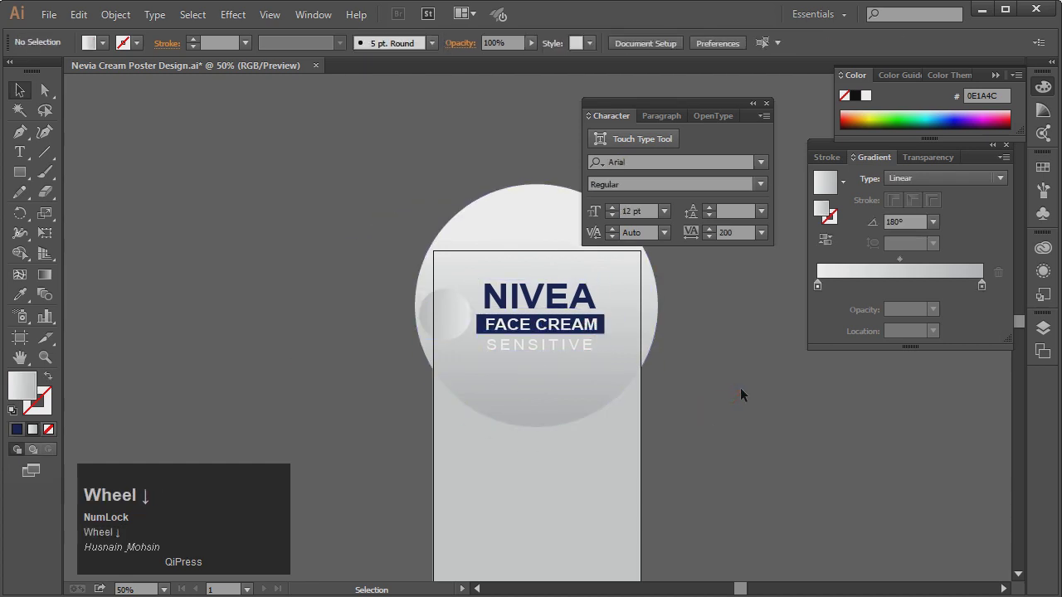
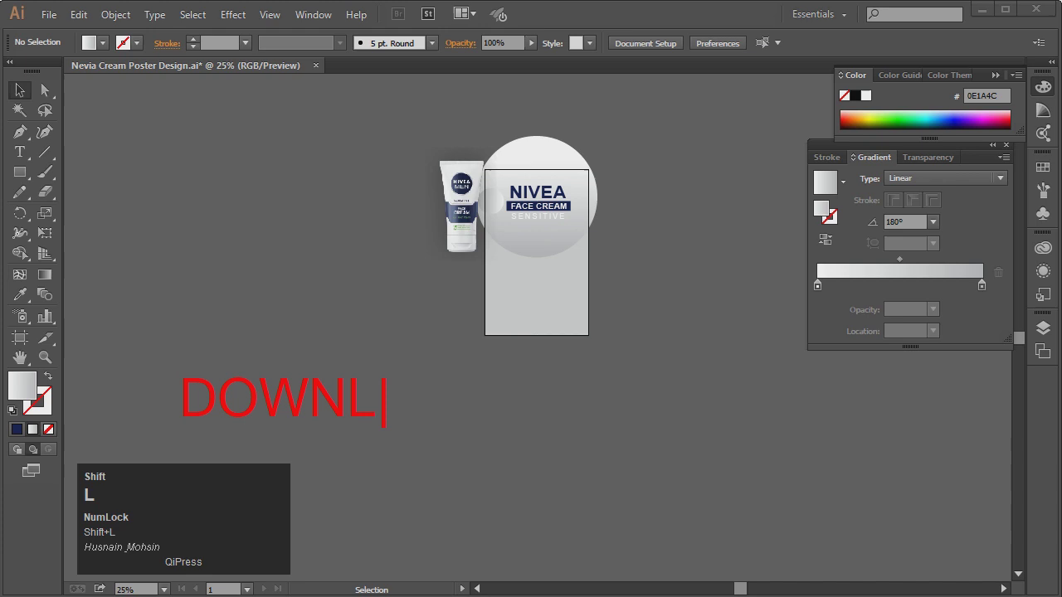
key("shift+space")
key("shift+space")
key("Return")
key("shift+space")
key("shift+space")
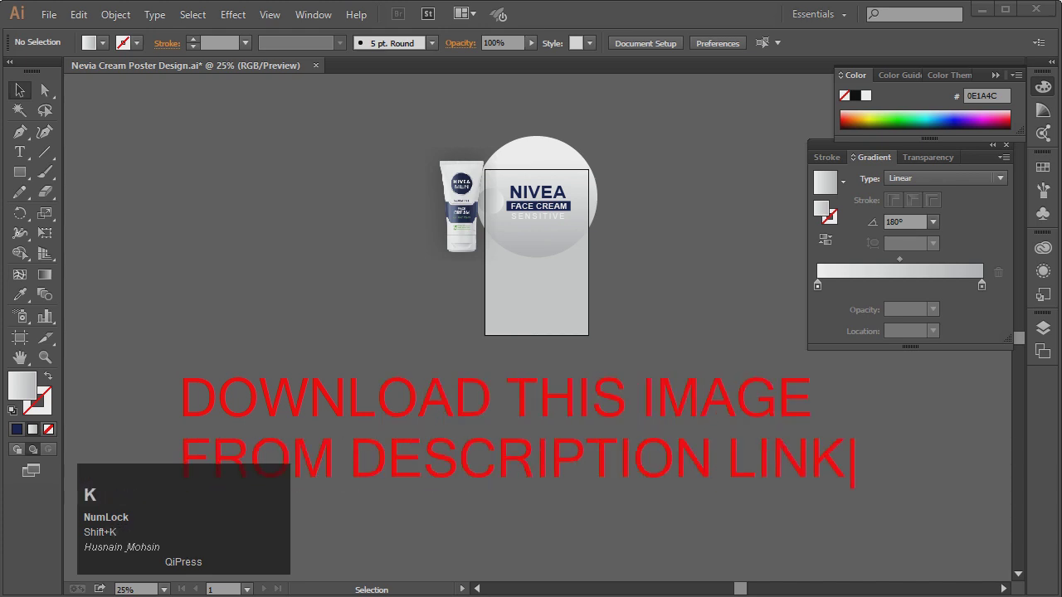
key("Escape")
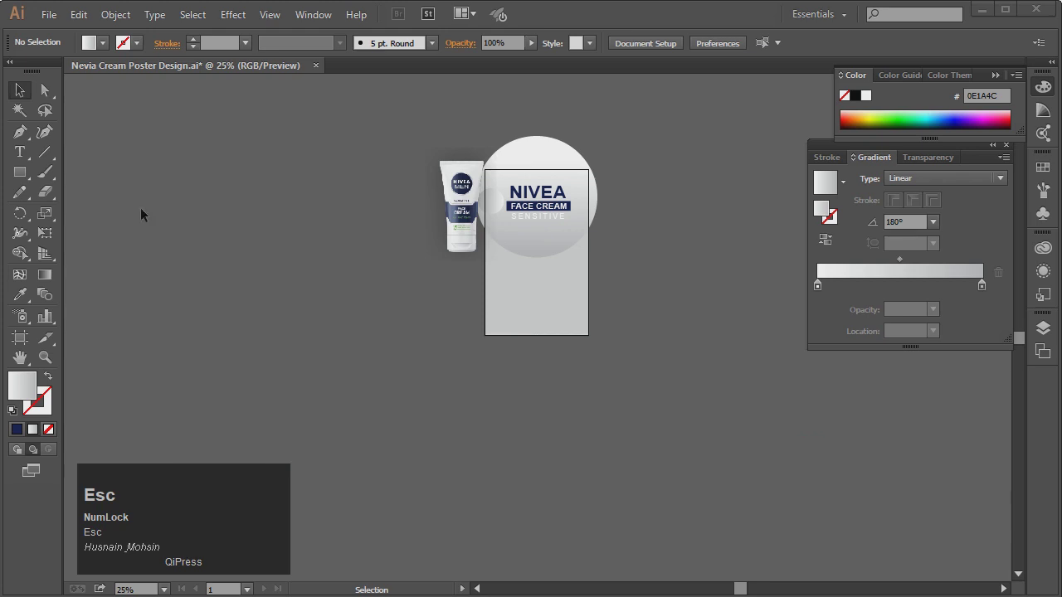
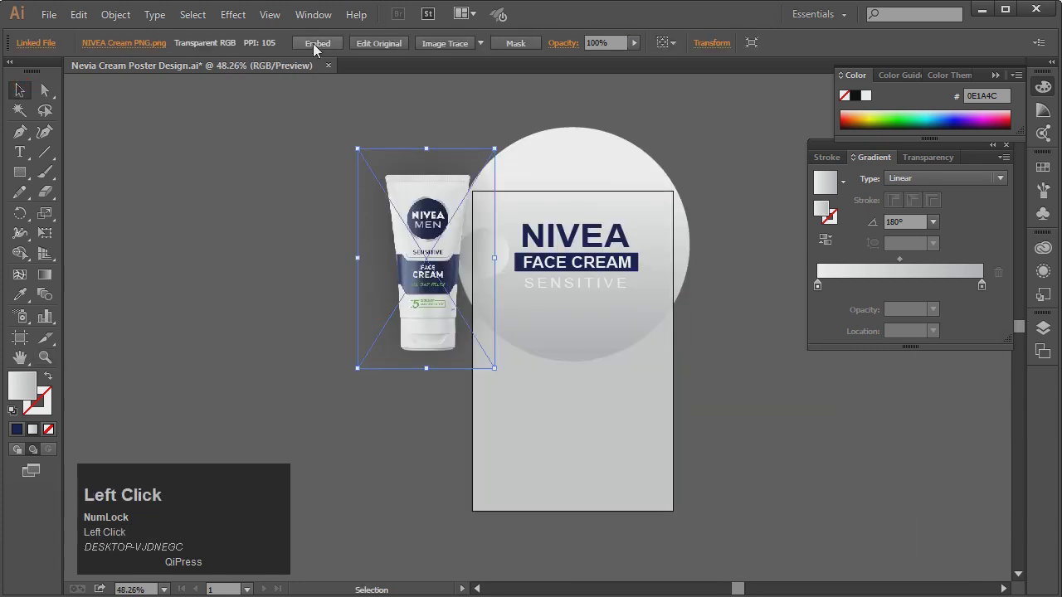
Embed the NIVEA Men tube photo and place it enlarged on the artboard below the title.
key("ctrl+4")
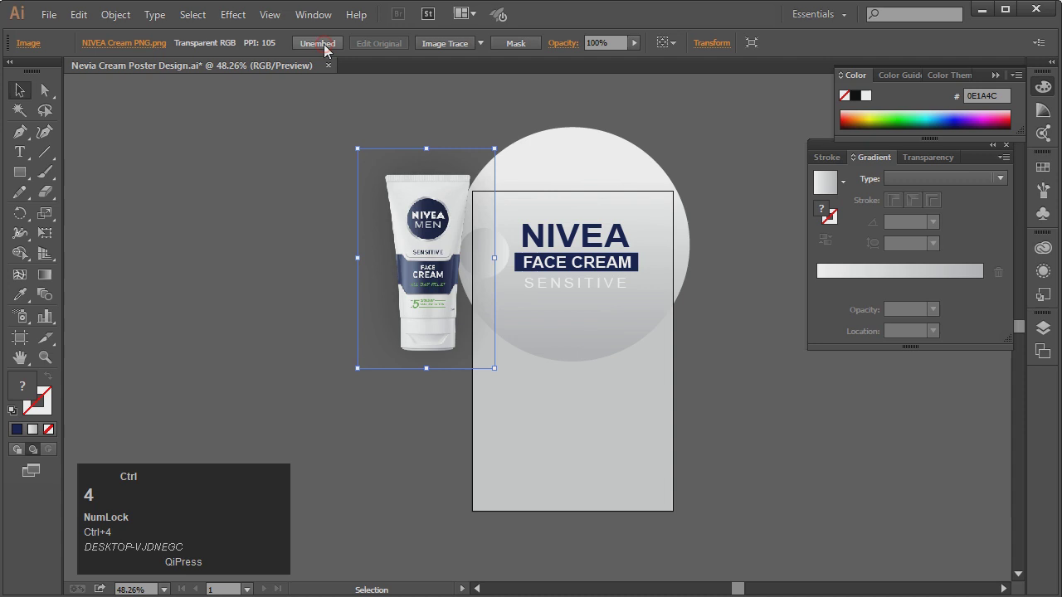
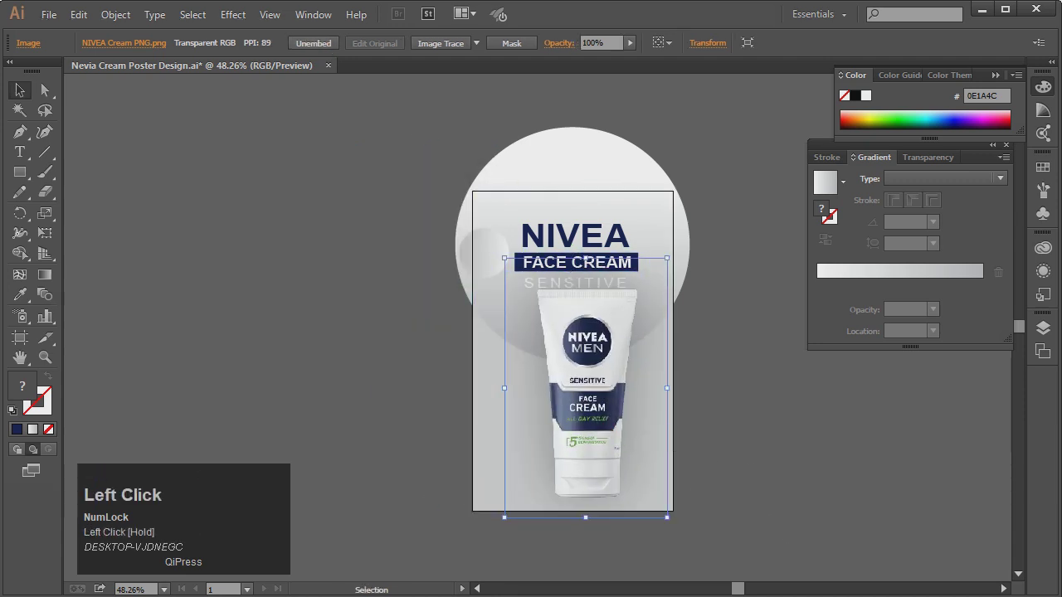
left_click(665, 199)
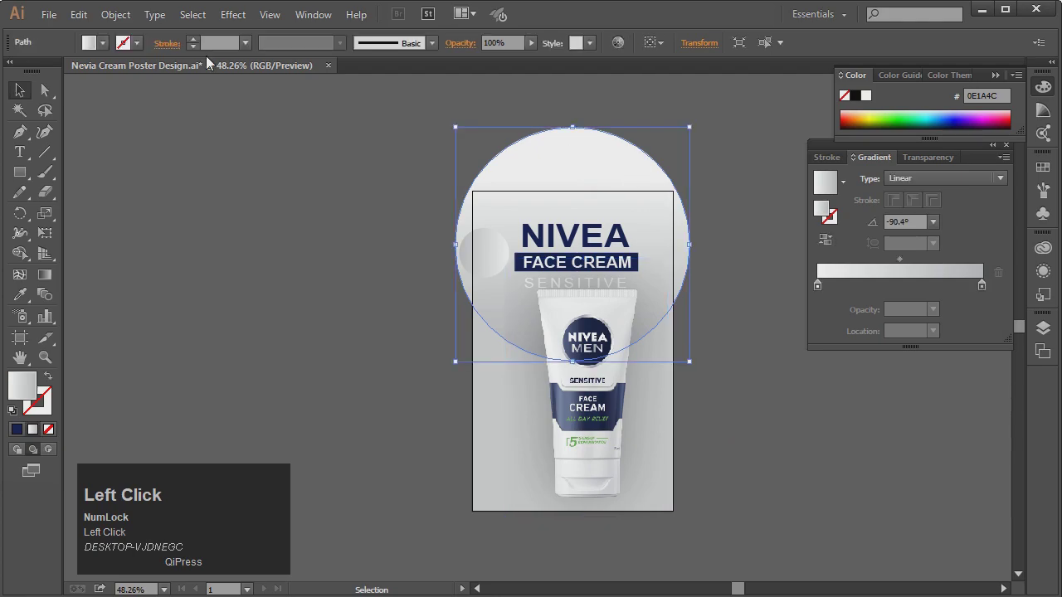
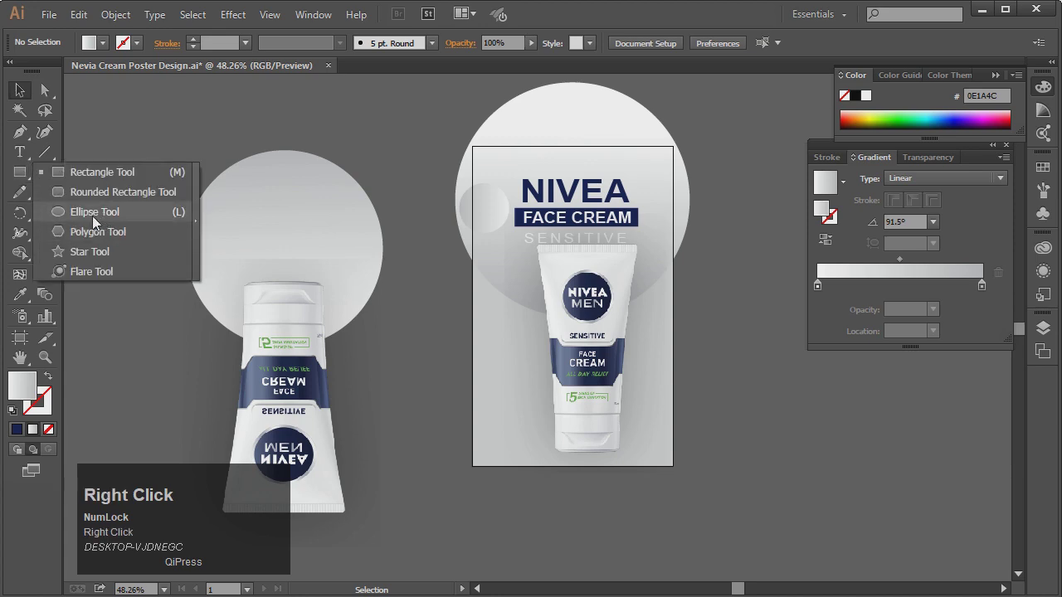
Draw an ellipse over the flipped tube copy with the Ellipse Tool.
key("ctrl+4")
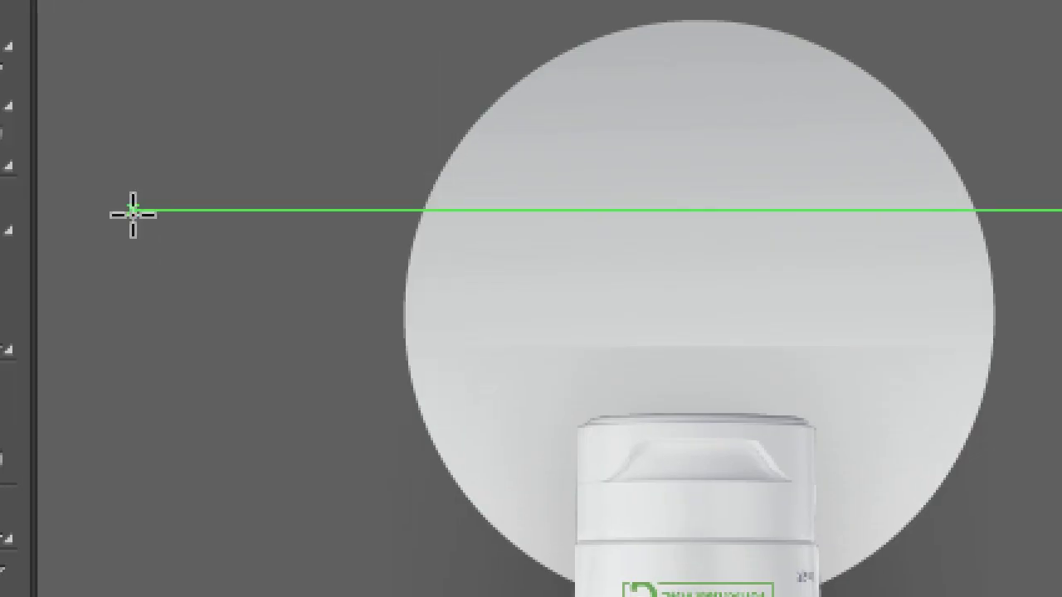
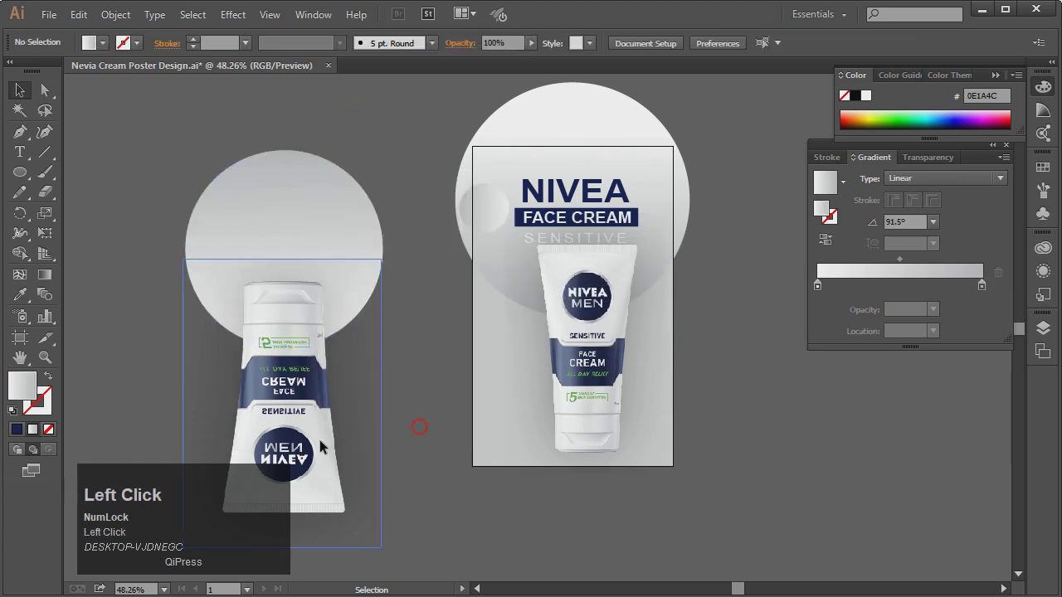
key("Delete")
key("ctrl+z")
left_click(435, 225)
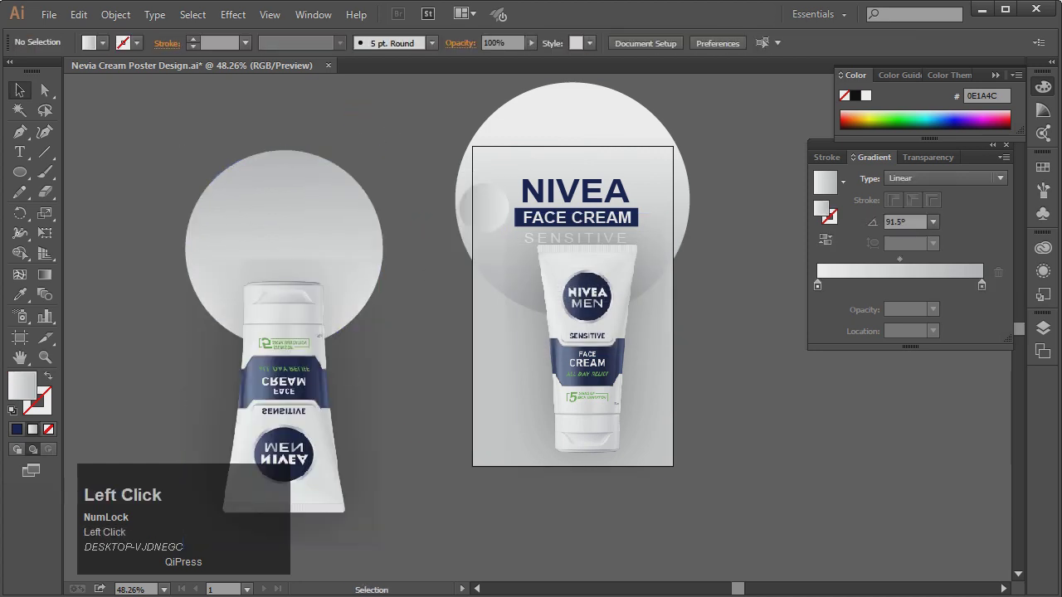
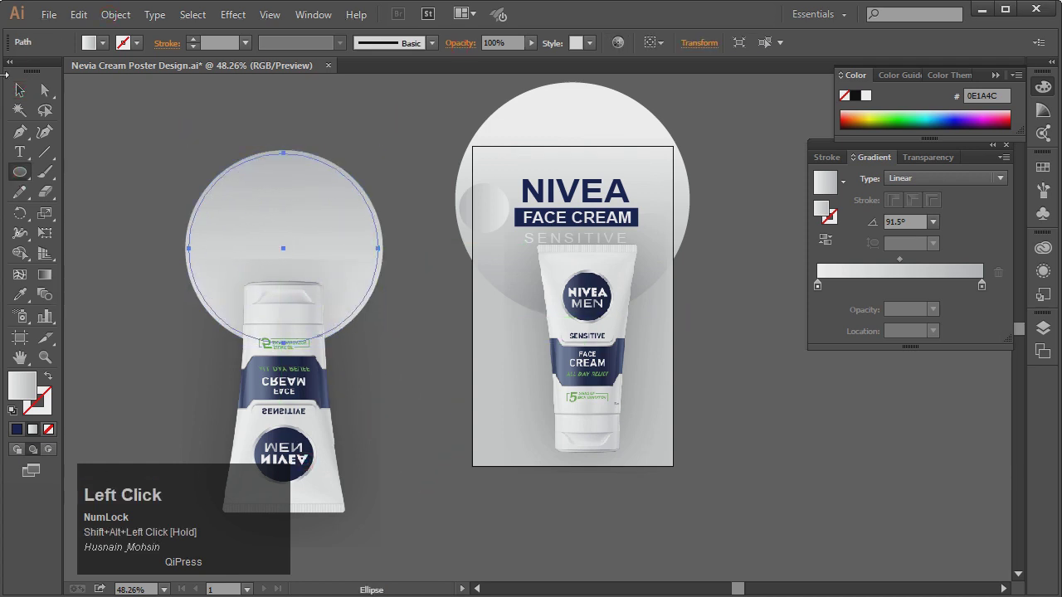
Make a clipping mask of the ellipse and flipped tube and move it under the tube.
right_click(316, 160)
key("ctrl+4")
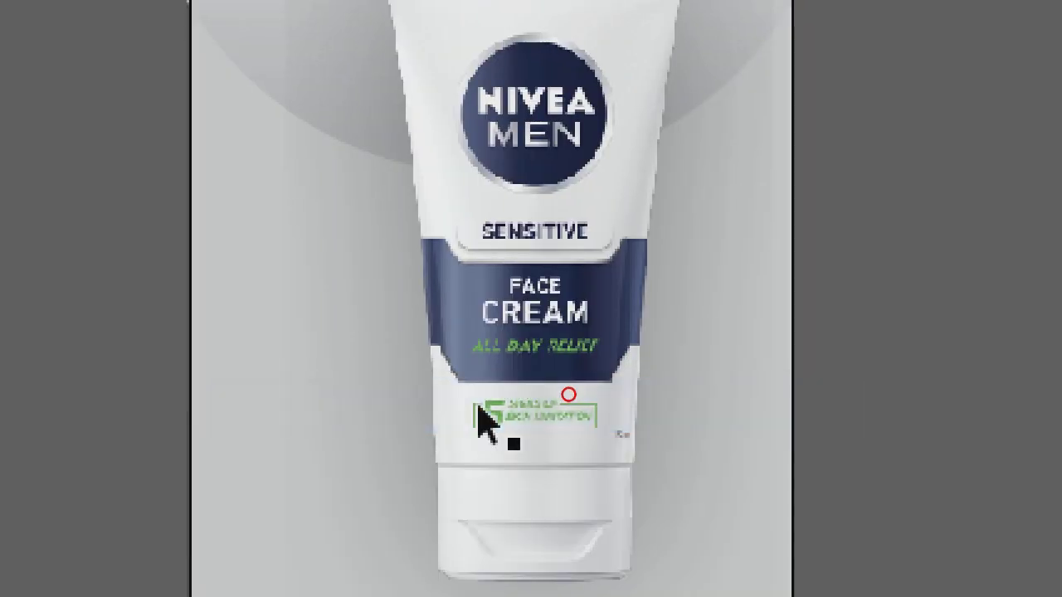
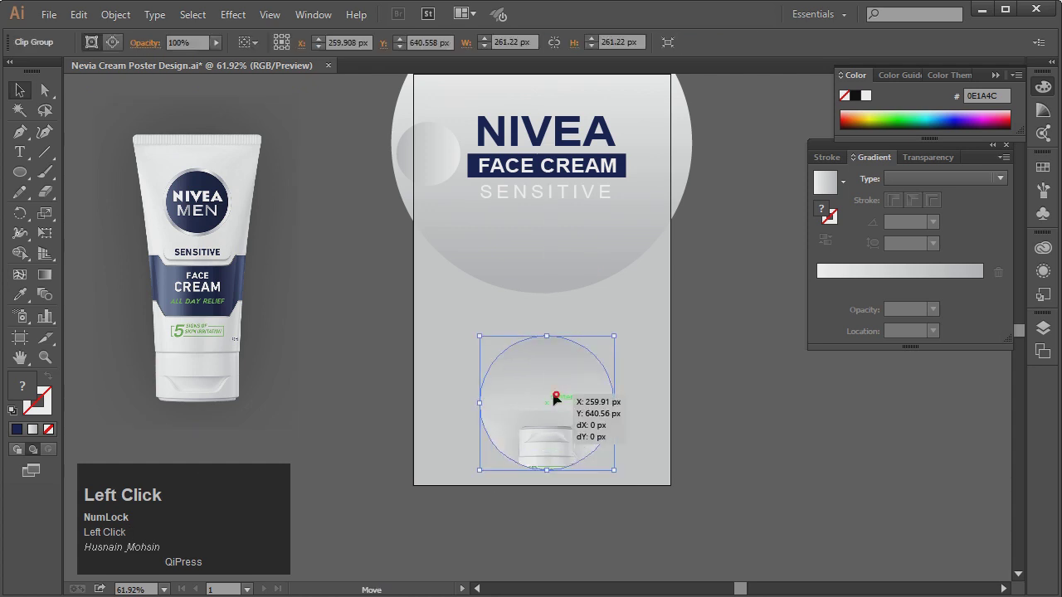
Move the large gradient circle down so it sits behind the headline and lower artboard.
left_click(699, 298)
scroll("up", 3)
left_click_drag(668, 262, 774, 348)
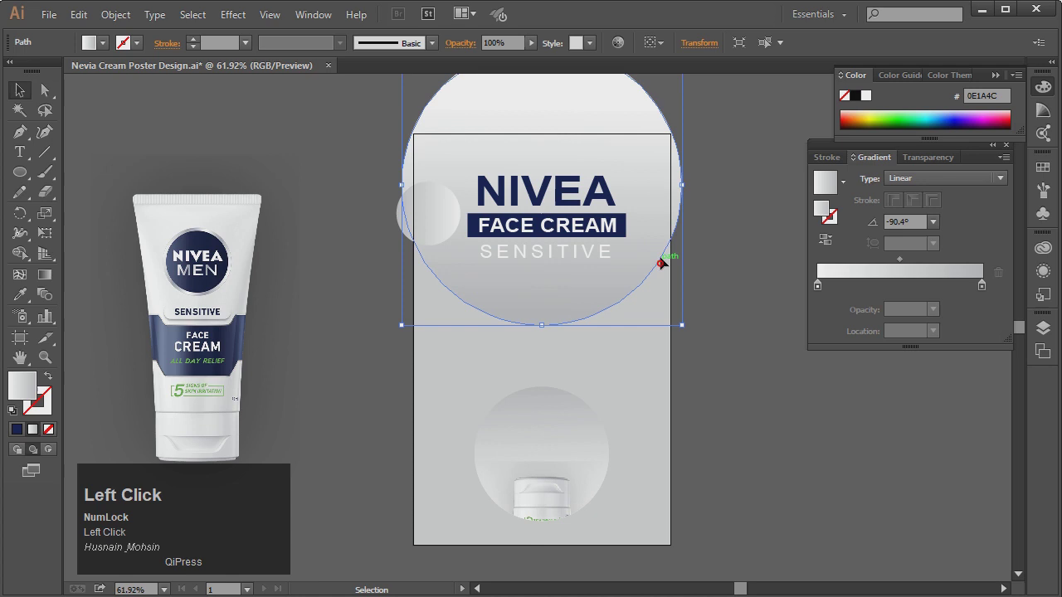
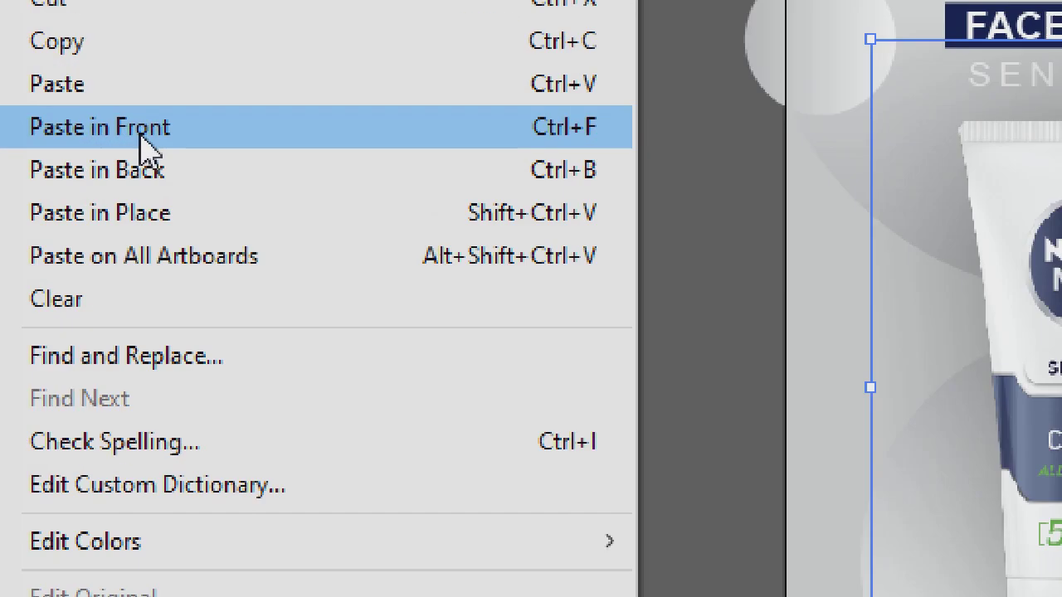
Paste a copy of the tube in front, flip it vertically and set it beneath the original as a reflection.
key("ctrl+4")
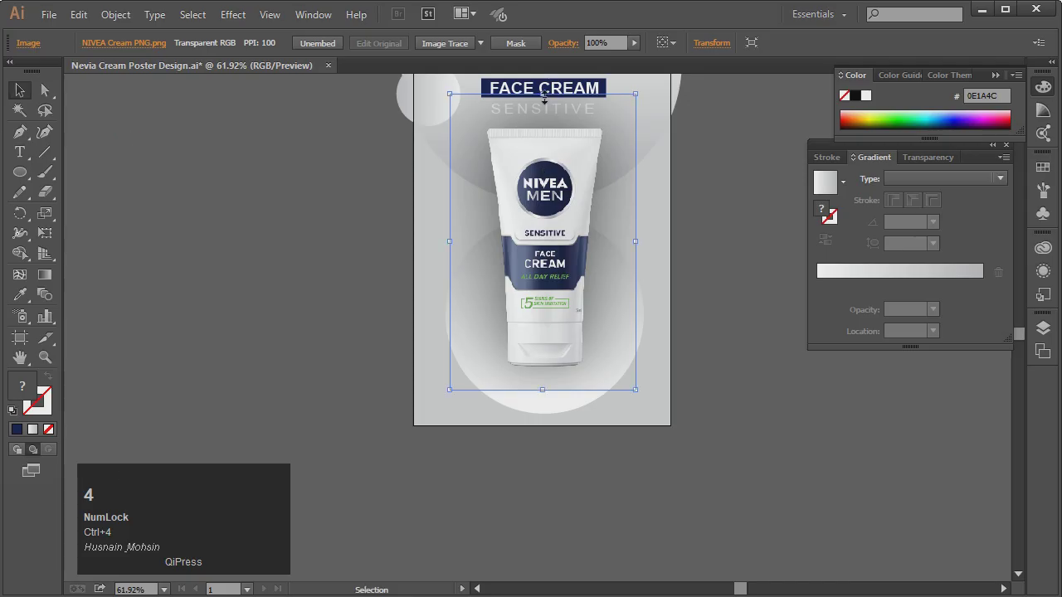
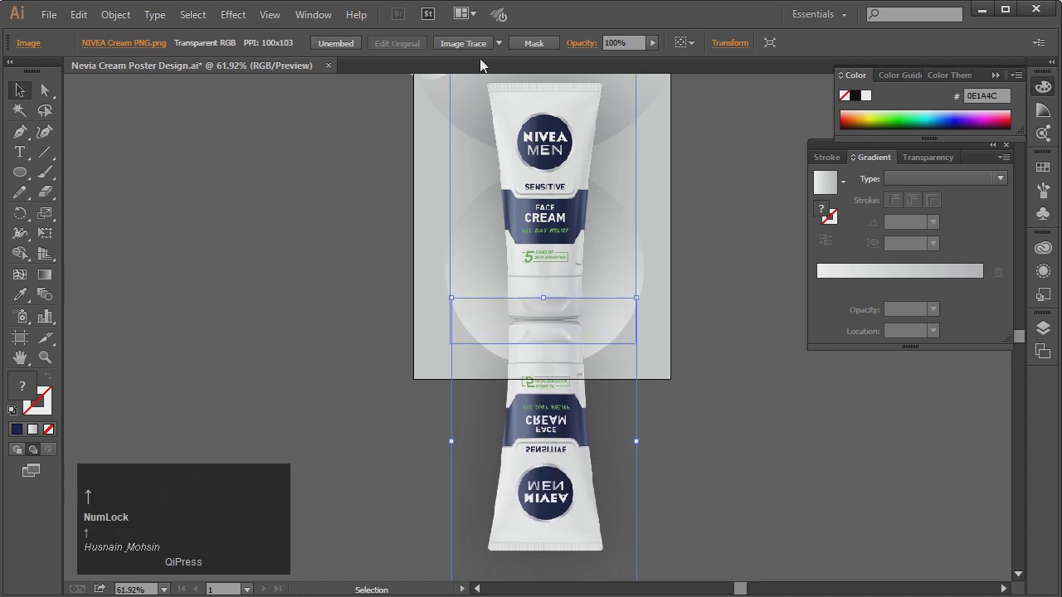
scroll("up", 3)
key("ctrl+4")
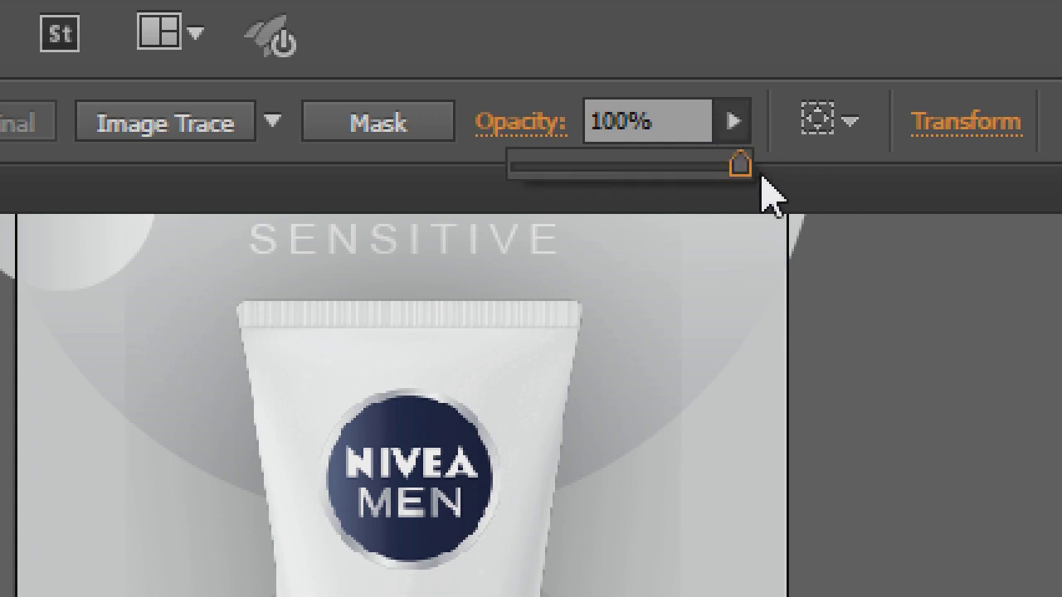
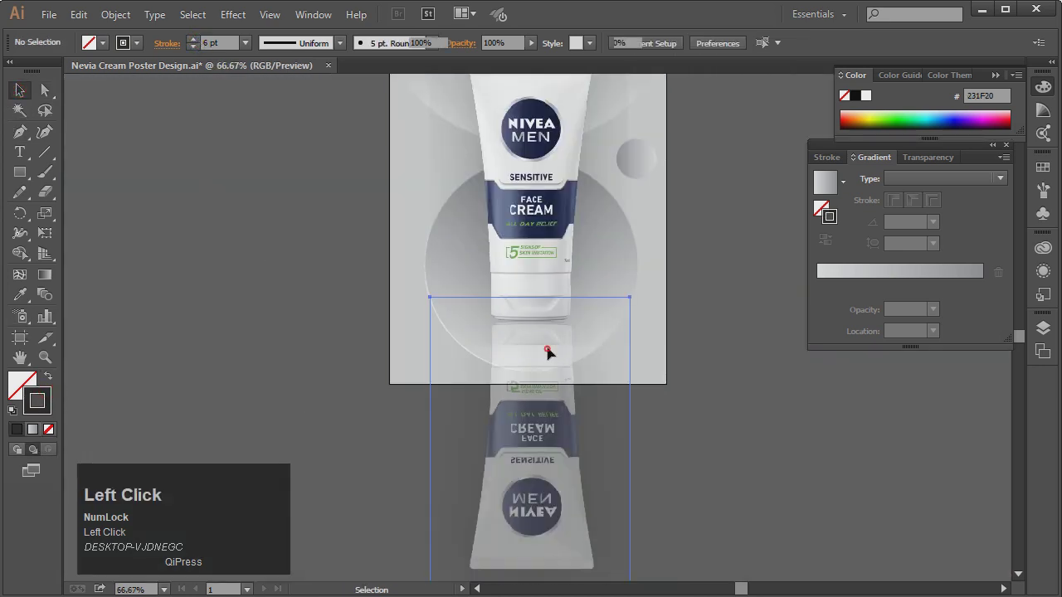
Draw a 2 pt rounded pill outline below the tube, bring it to front and expand it.
key("ctrl+z")
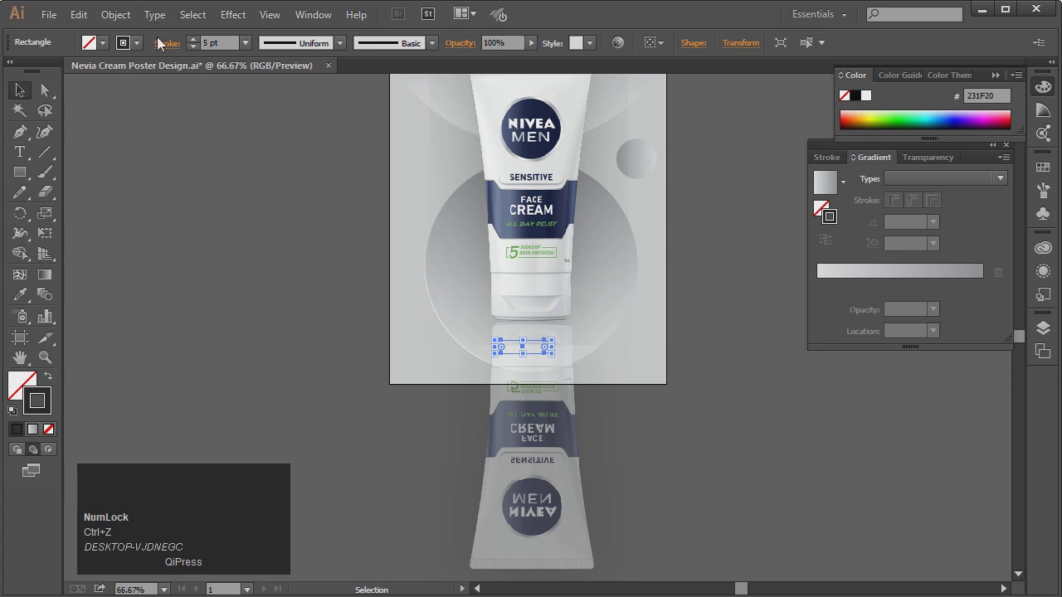
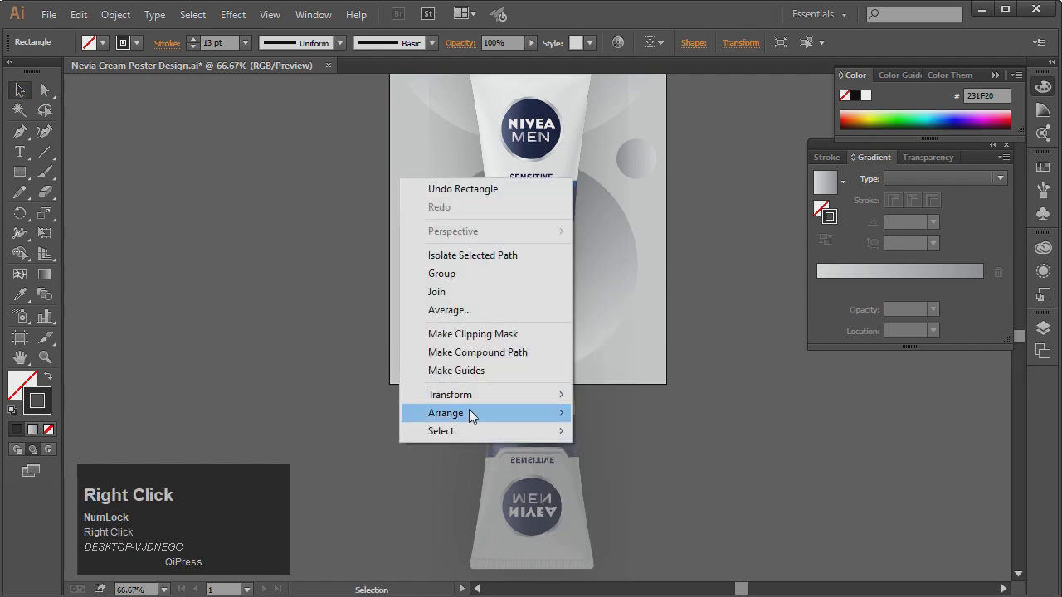
key("ctrl+4")
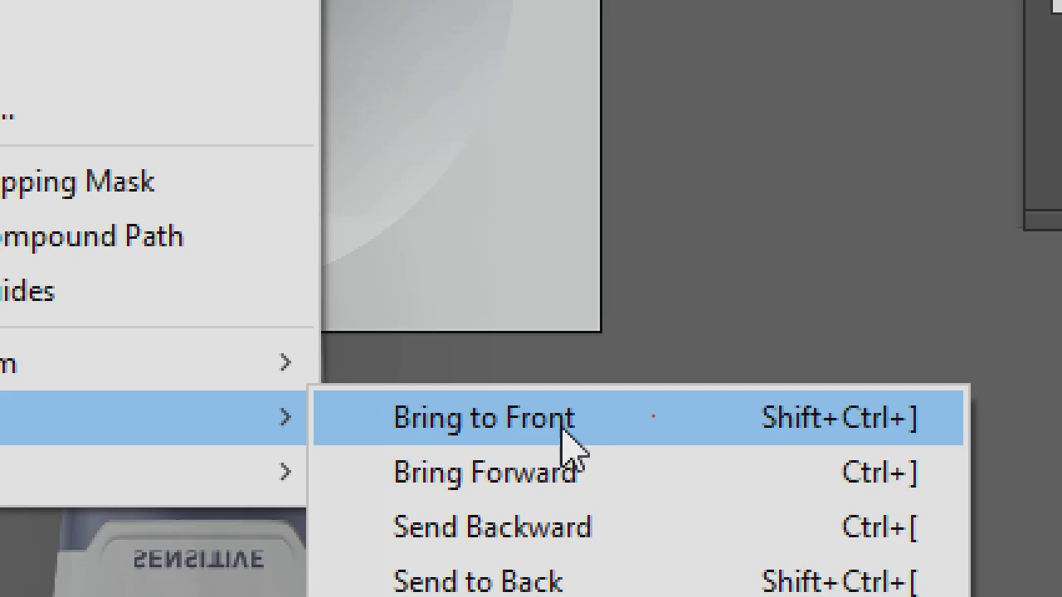
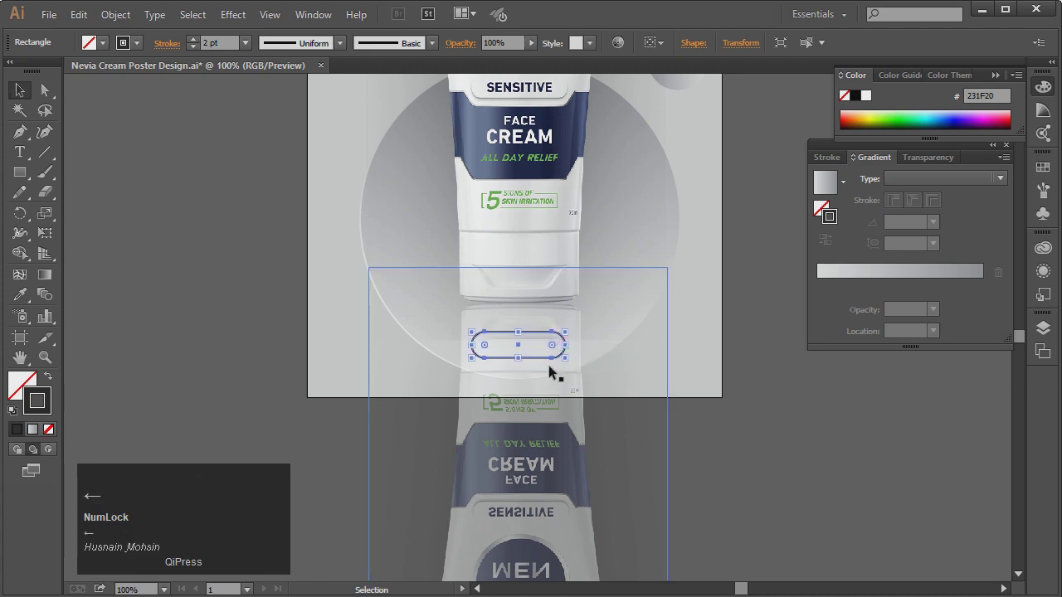
key("Up")
left_click(123, 29)
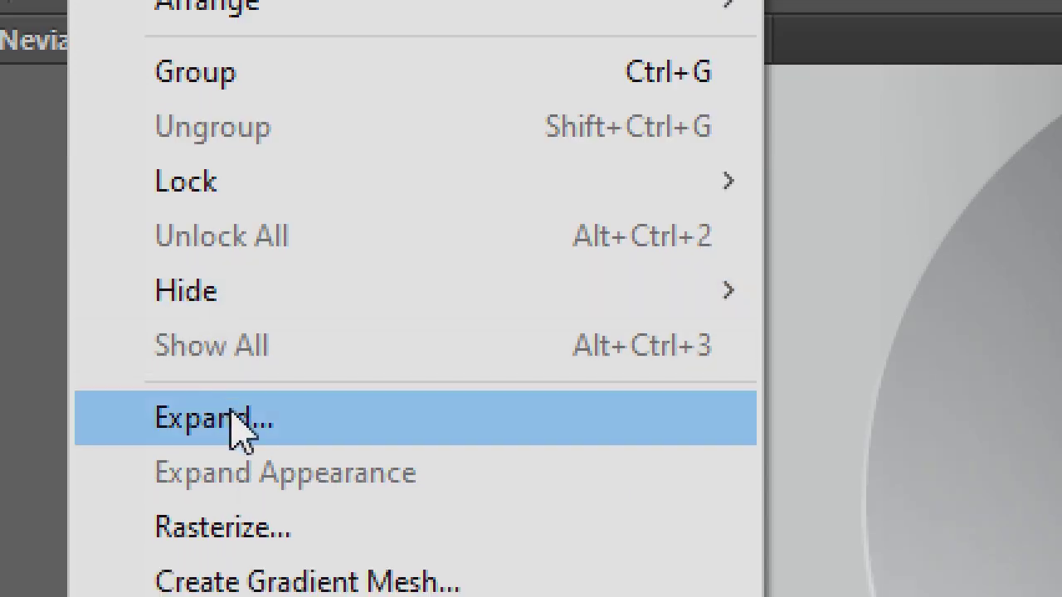
key("ctrl+4")
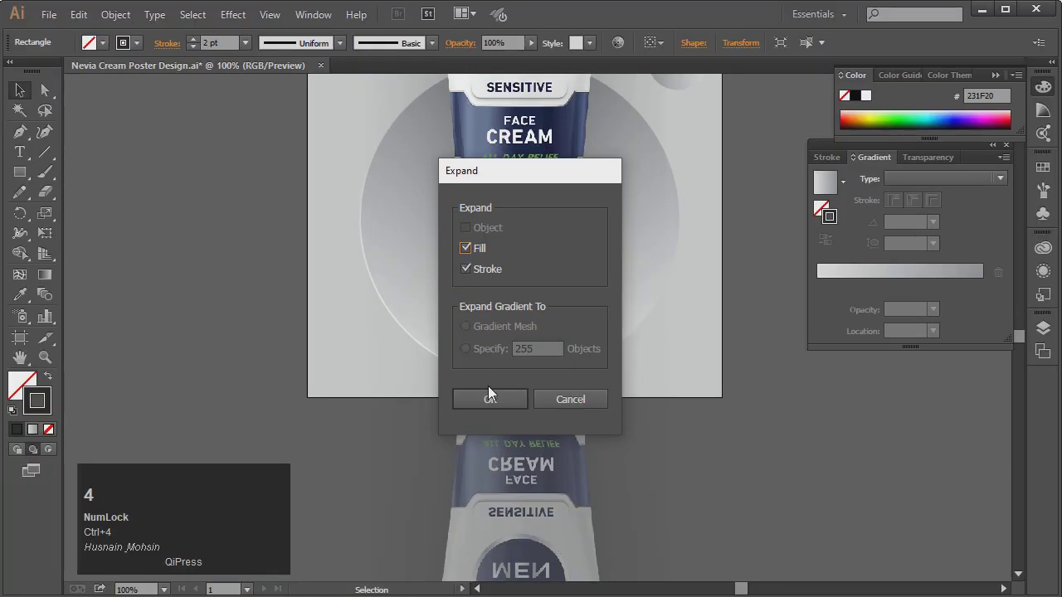
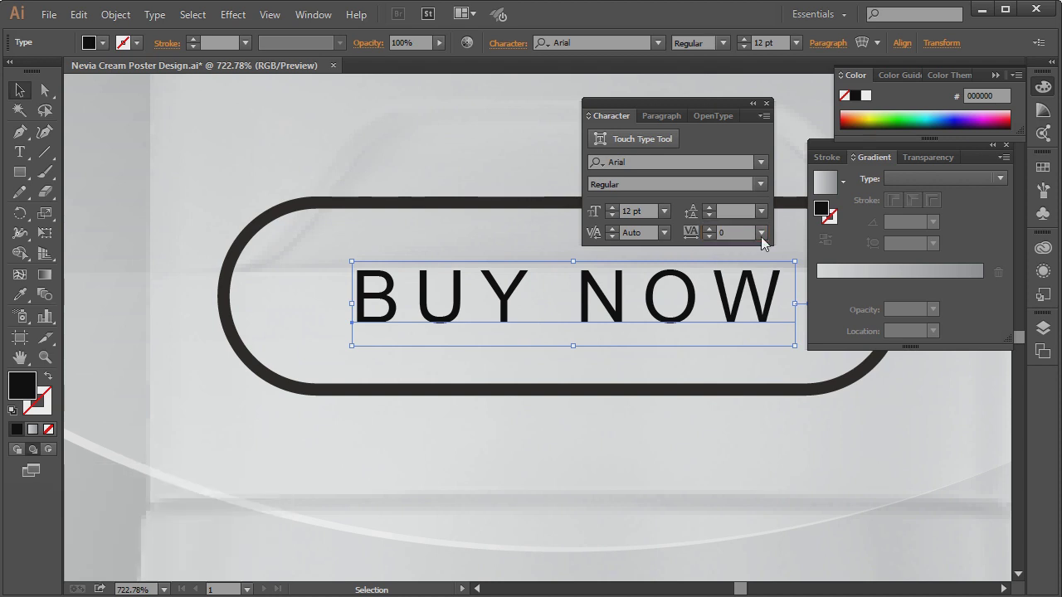
Place bold Arial BUY NOW text centred in the pill with normal letter spacing.
double_click(336, 103)
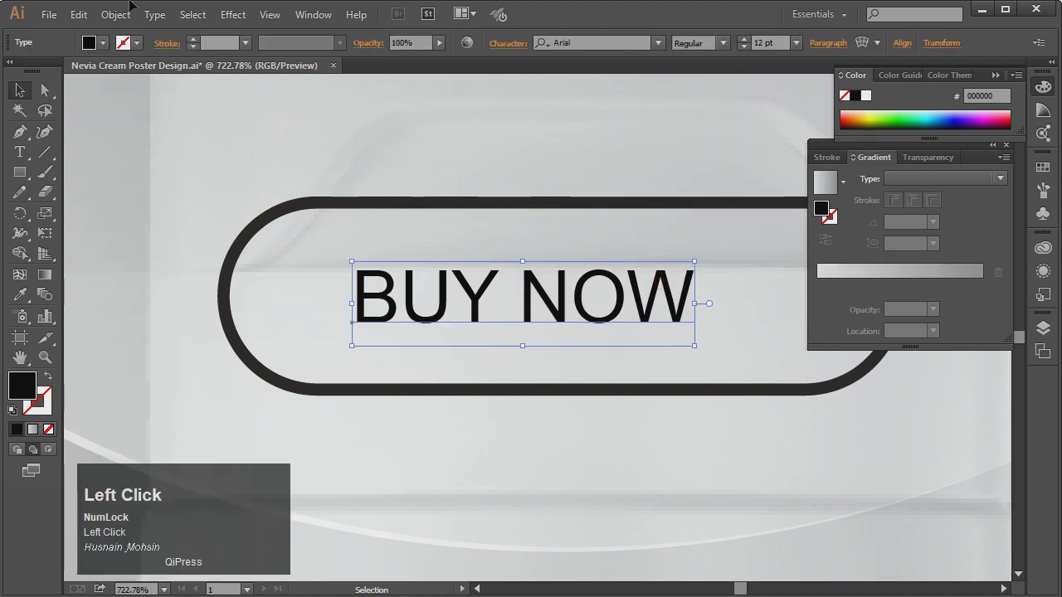
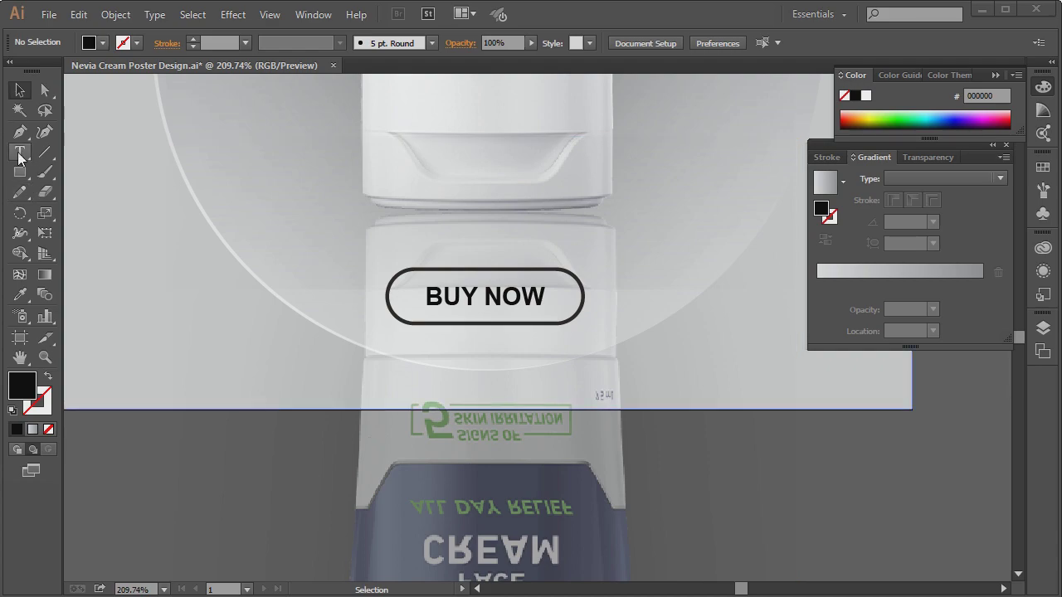
key("ctrl+4")
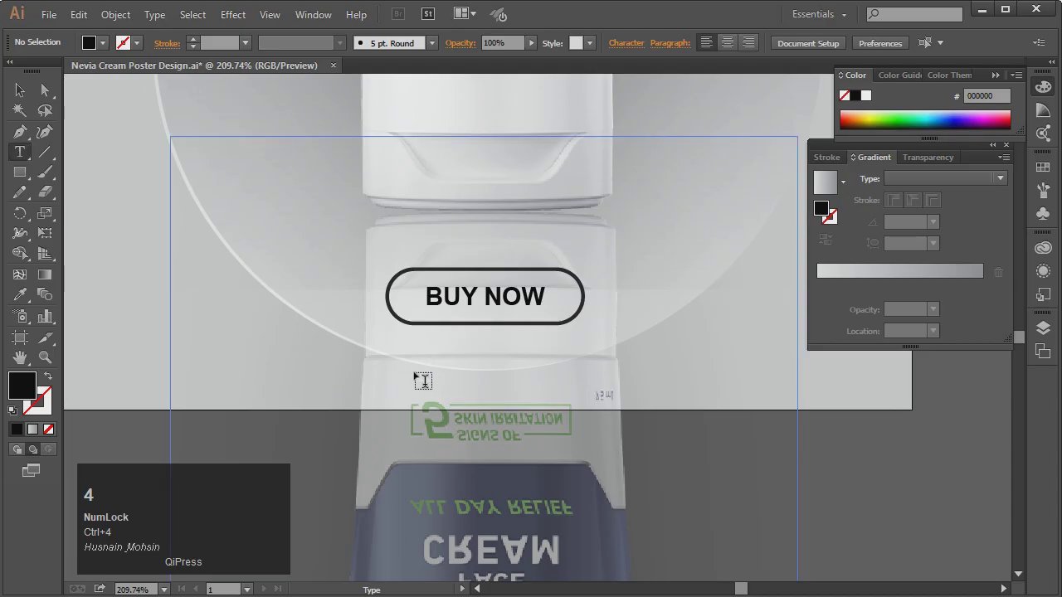
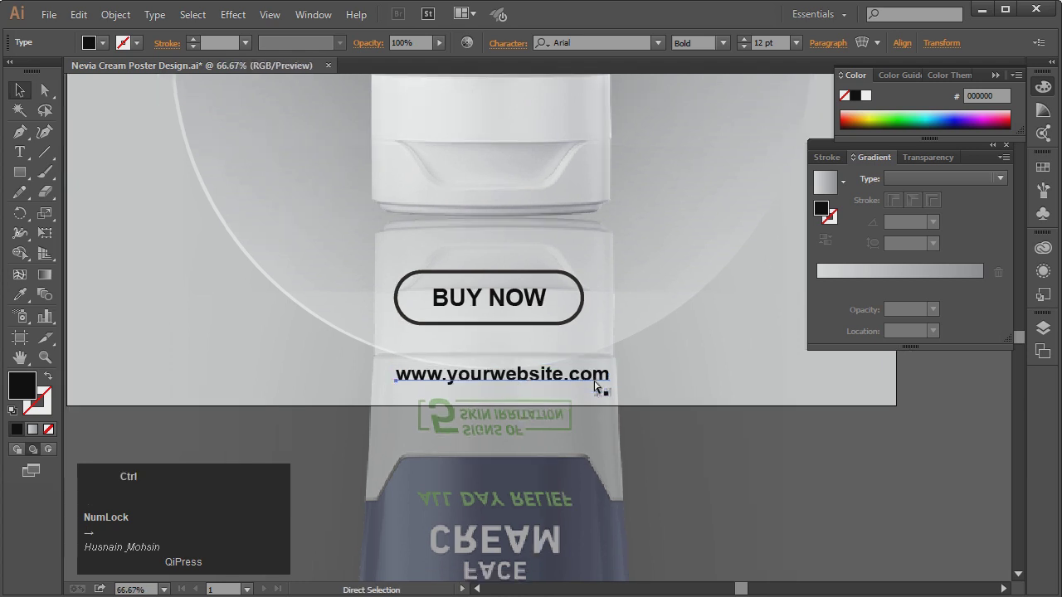
key("Left")
left_click(669, 418)
key("Right")
left_click(649, 404)
scroll("up", 3)
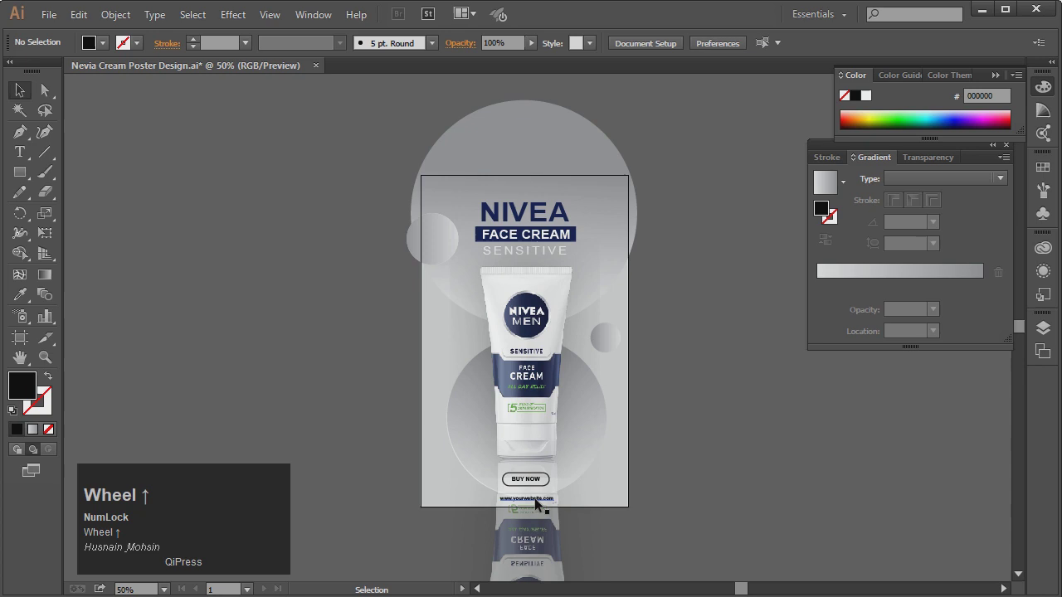
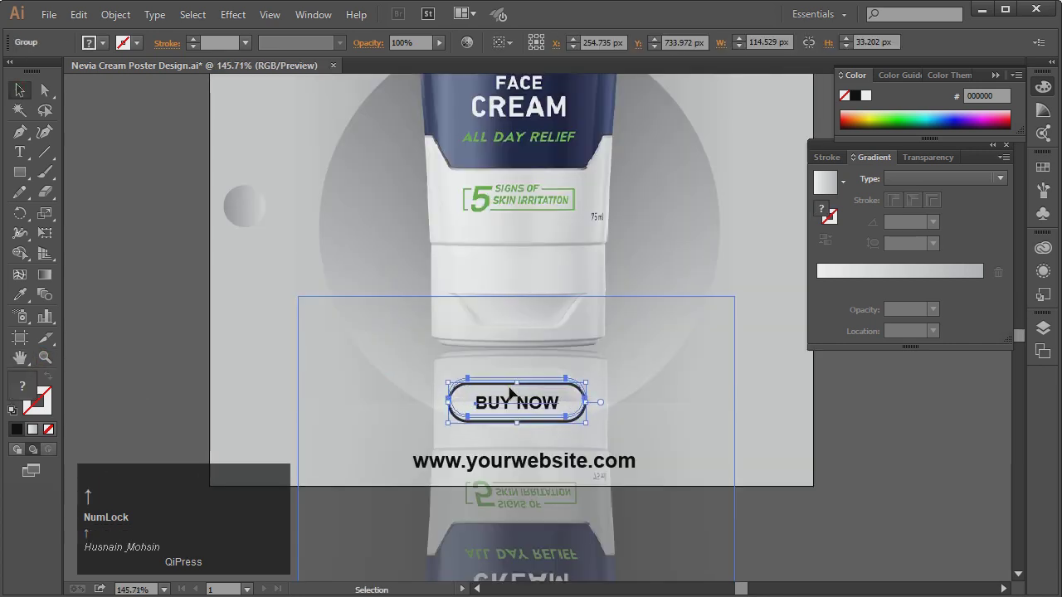
Nudge the BUY NOW button upward, then select the small lower-left gradient circle.
key("Right")
key("Down")
key("Left")
key("Right")
left_click(754, 522)
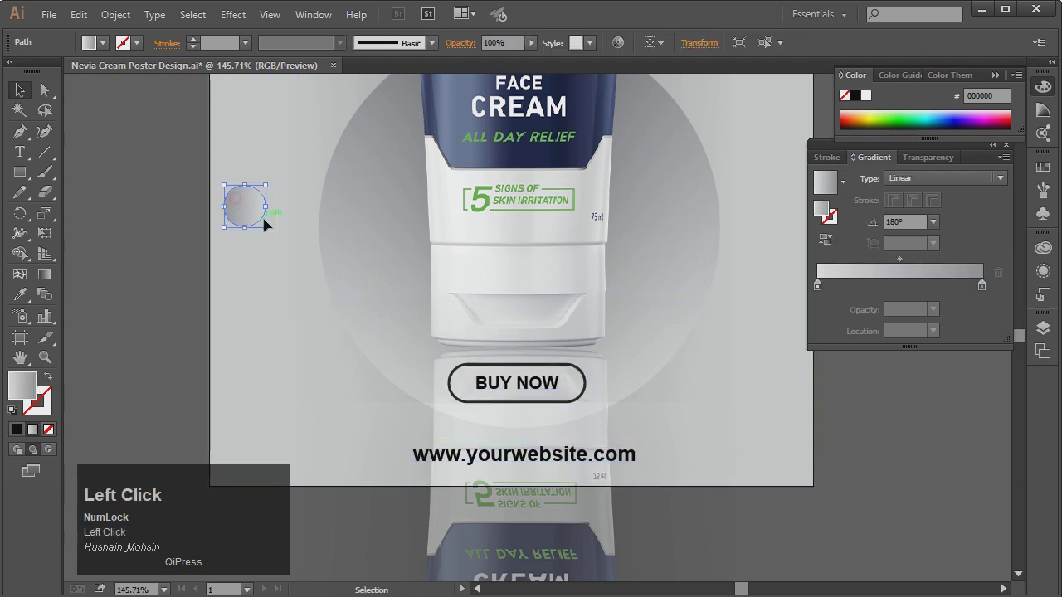
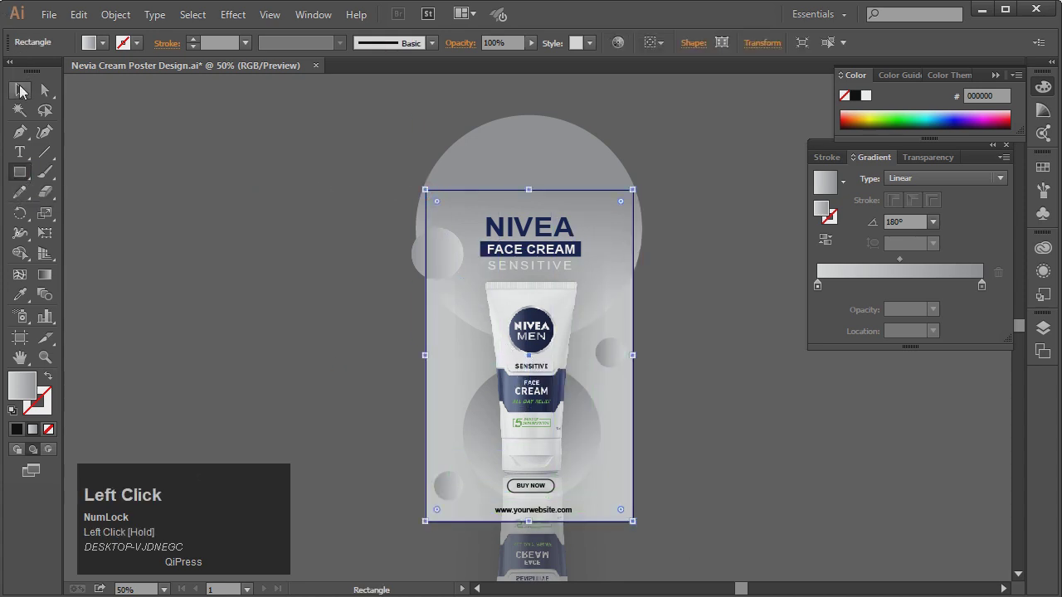
Select all artwork with the artboard-sized rectangle for the clipping mask.
key("ctrl+4")
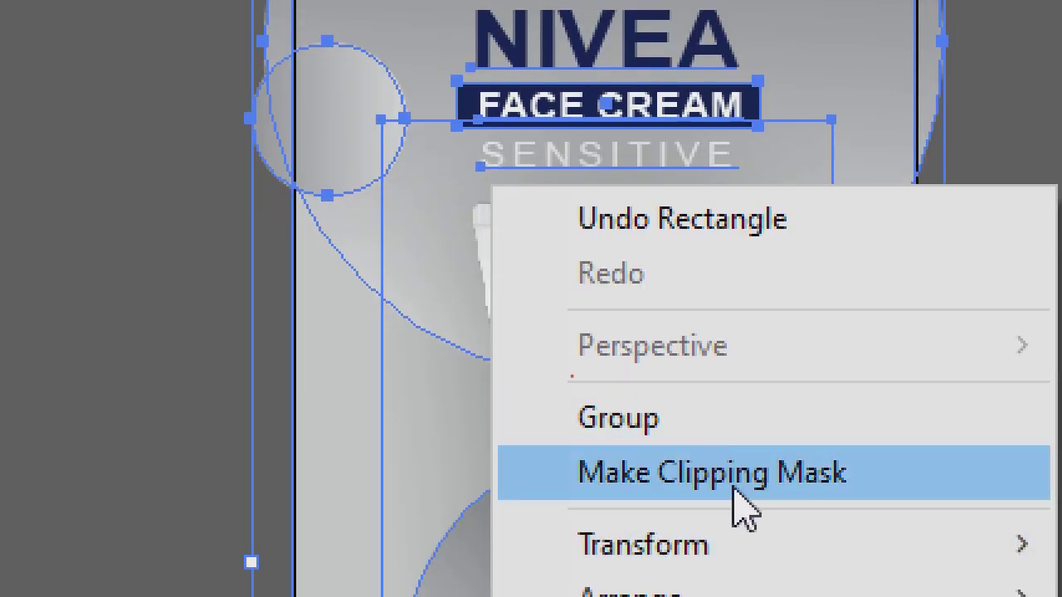
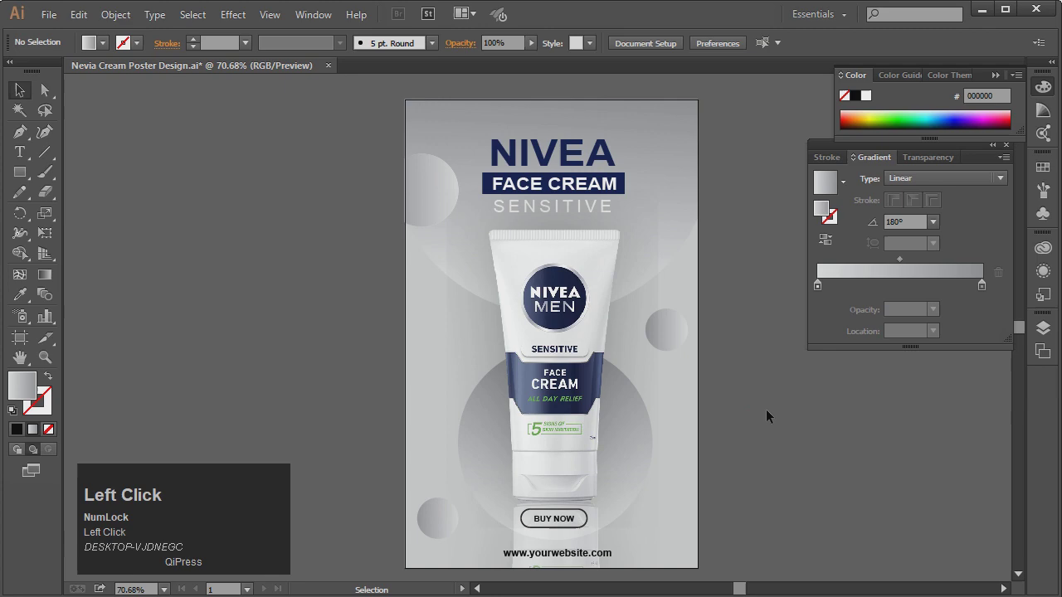
left_click(1009, 154)
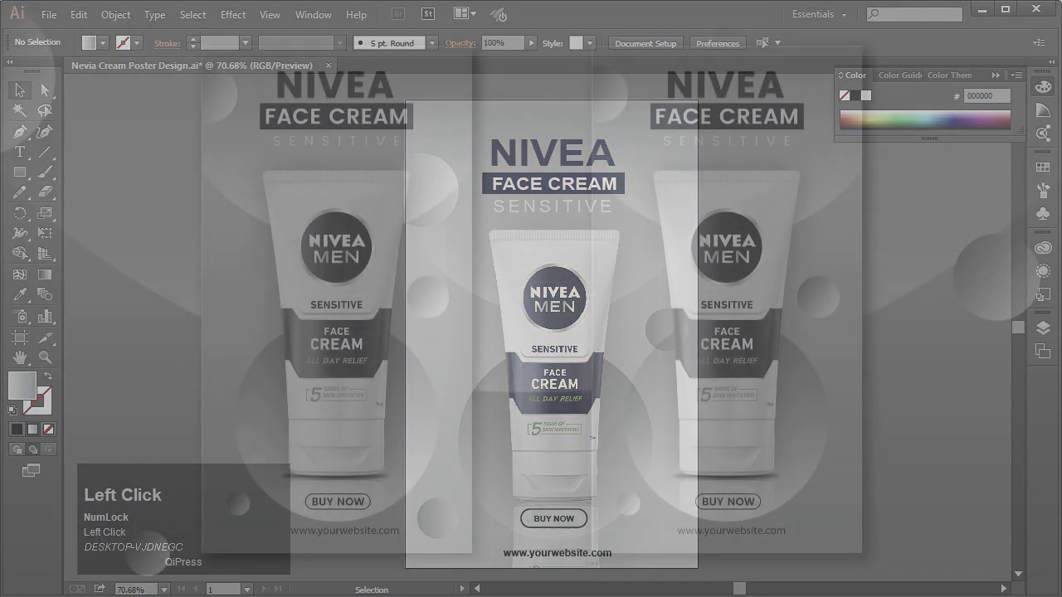